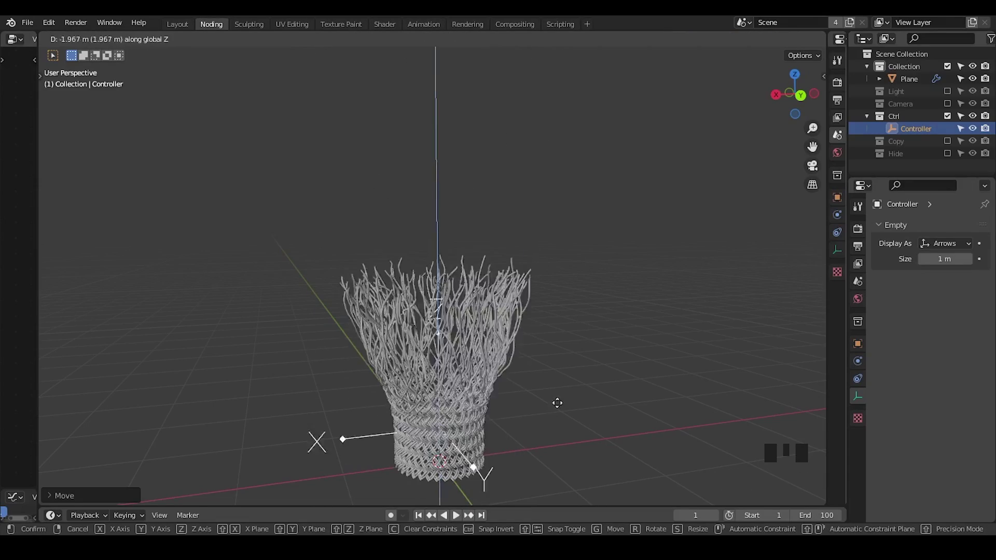
Step: Add a plane with a Geometry Nodes modifier and drop a G_Curve Linear node into its tree
middle_click(576, 234)
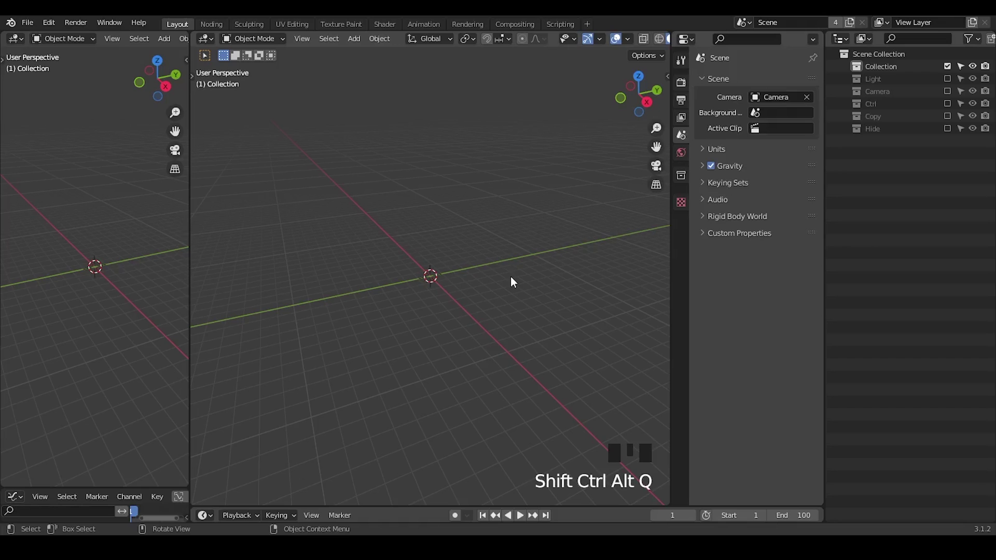
left_click(220, 35)
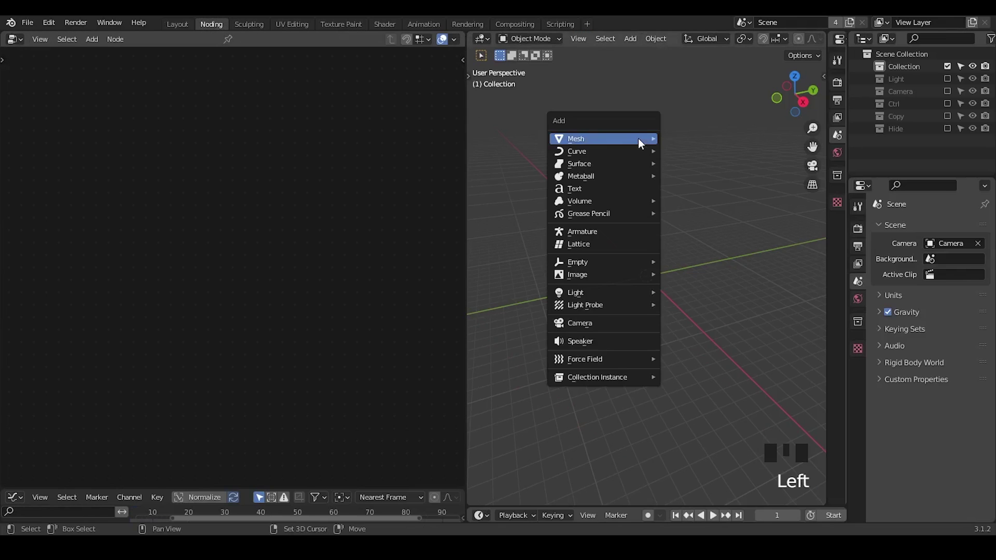
key("shift+a")
left_click_drag(219, 48, 91, 213)
key("x")
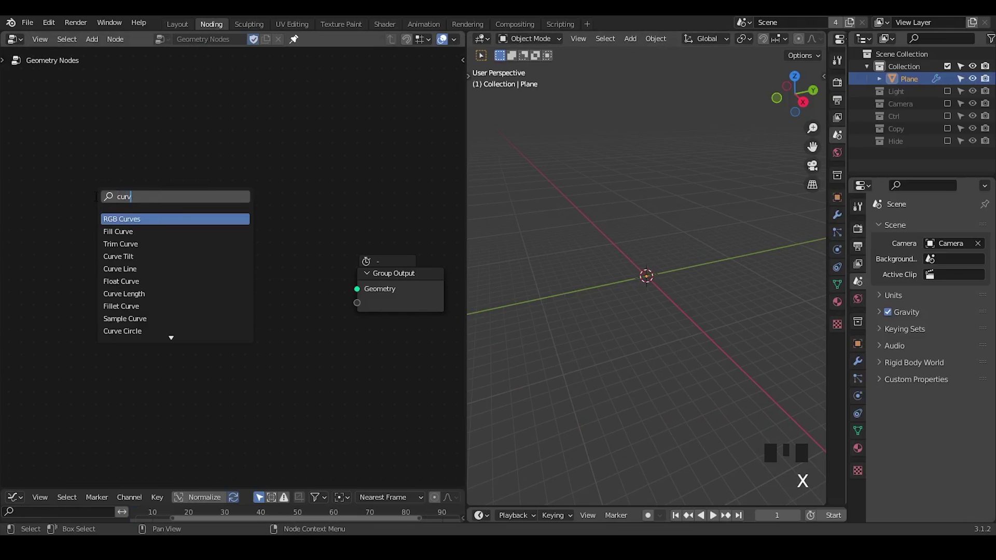
key("ctrl+a")
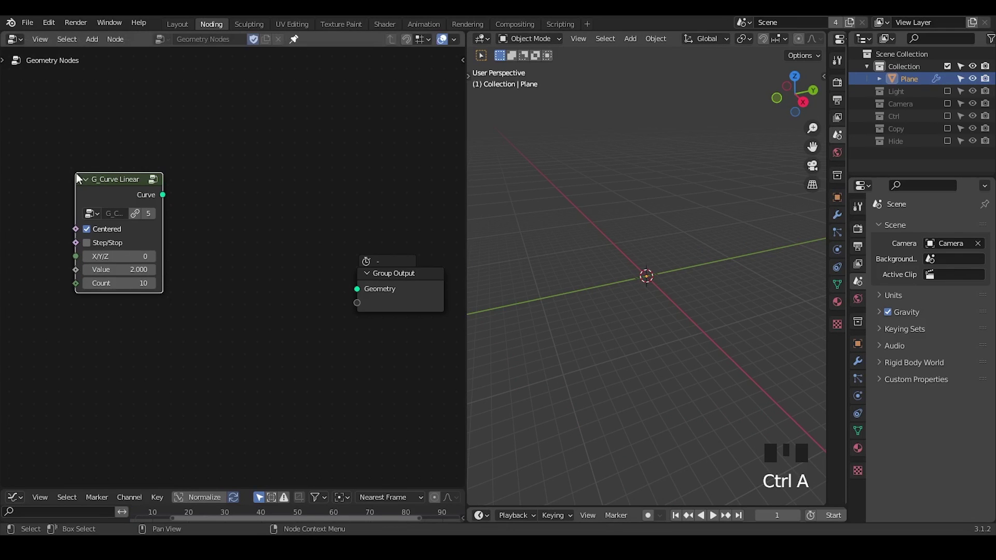
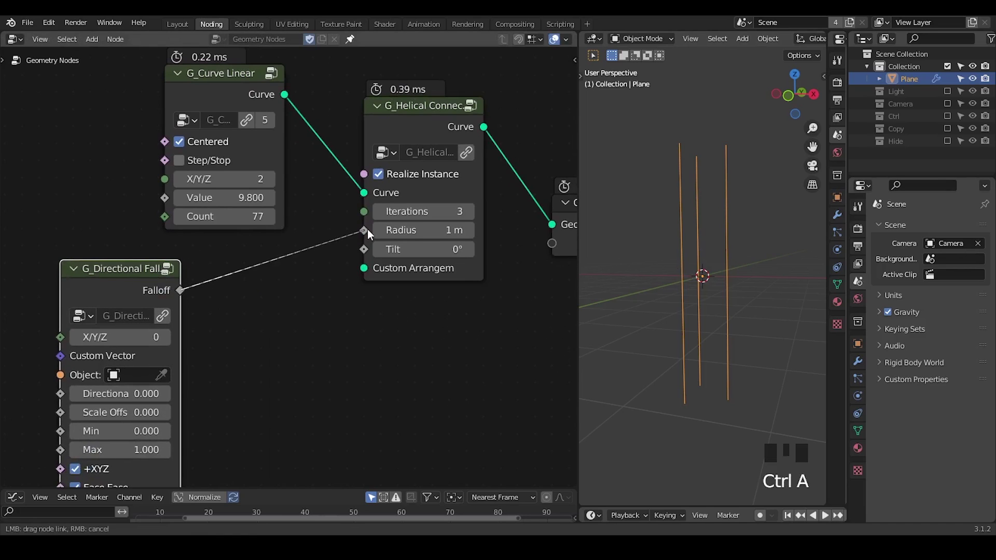
Step: Insert G_Remap 0-1 between the directional falloff and the helix radius, falloff XYZ 2, scale offset 2.6
left_click_drag(372, 234, 692, 364)
middle_click(692, 365)
left_click_drag(644, 179, 313, 248)
key("ctrl+a")
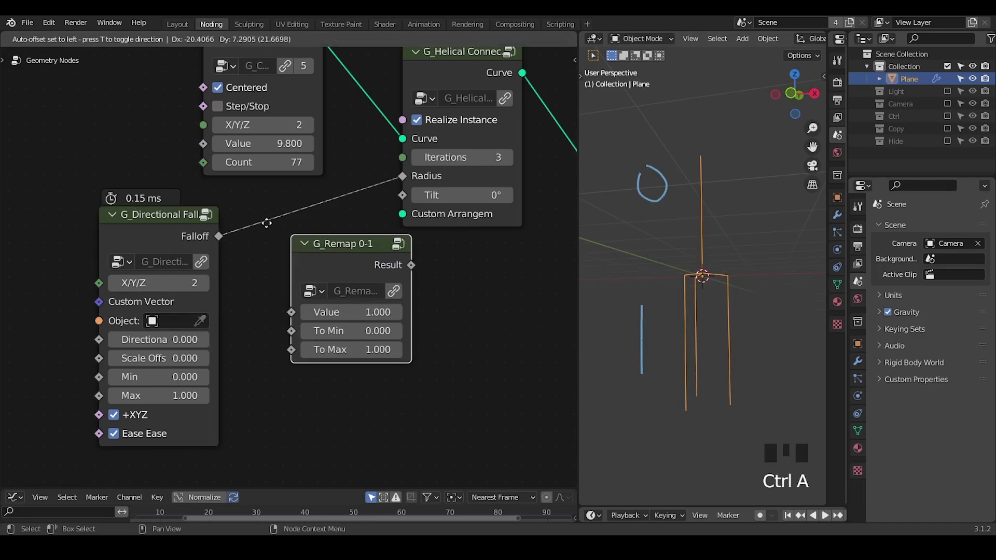
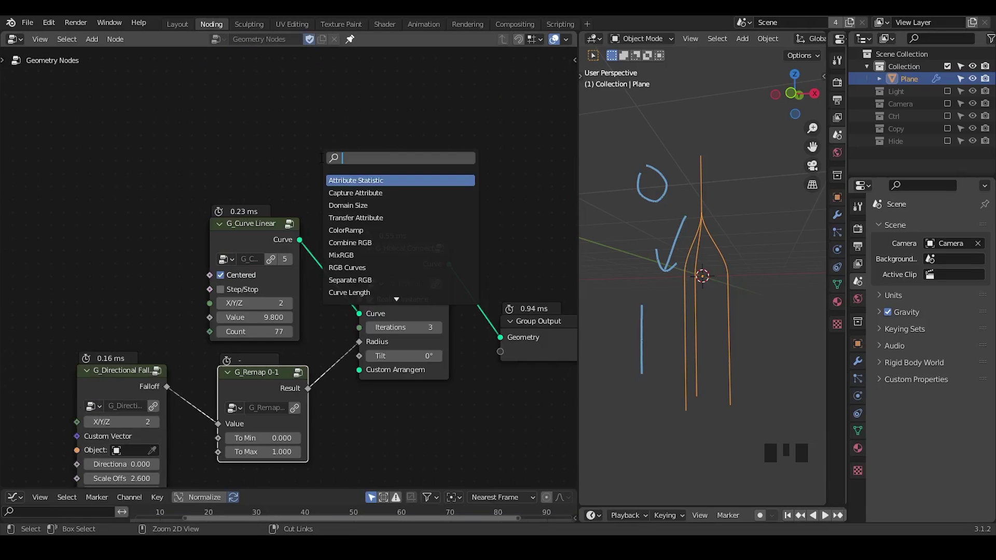
key("ctrl+a")
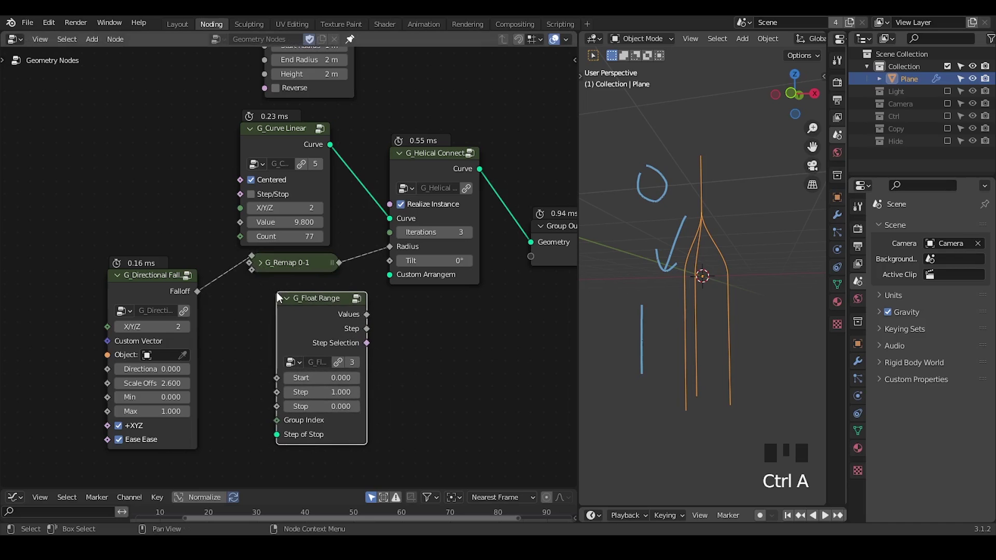
Step: Drive the helix tilt from a G_Float Range fed by a duplicated remap, remaps tuned to 0.24 and 0.46
left_click(286, 391)
key("shift+d")
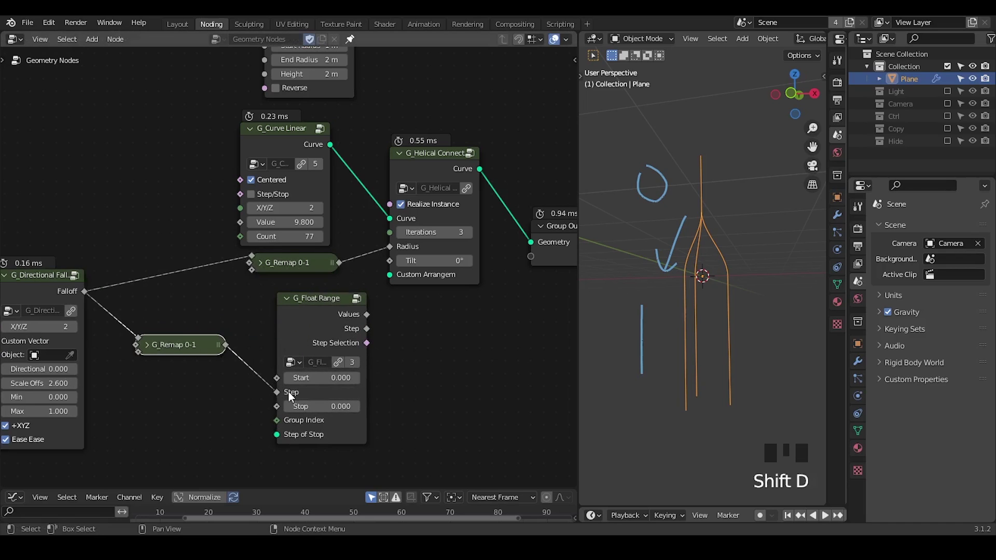
left_click_drag(394, 268, 79, 500)
key("c")
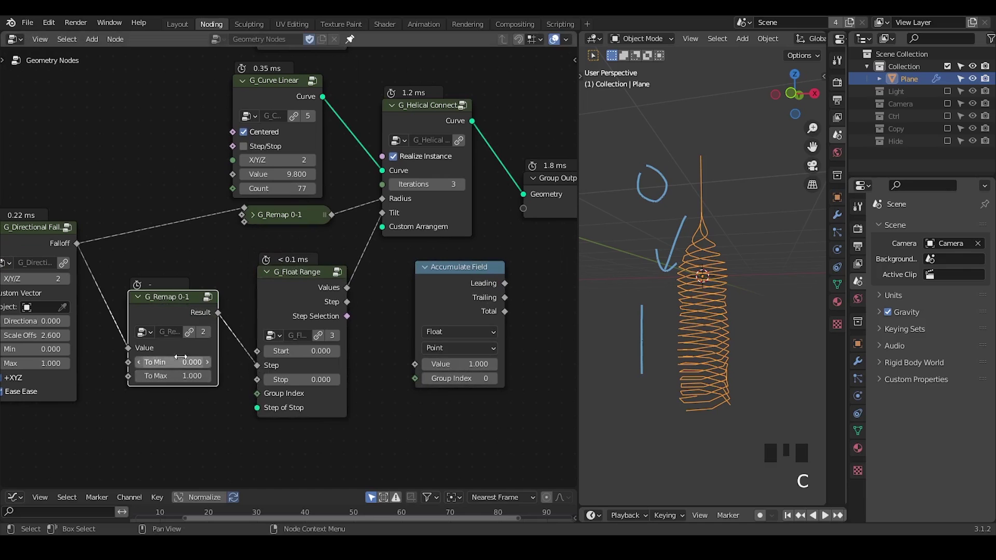
key("x")
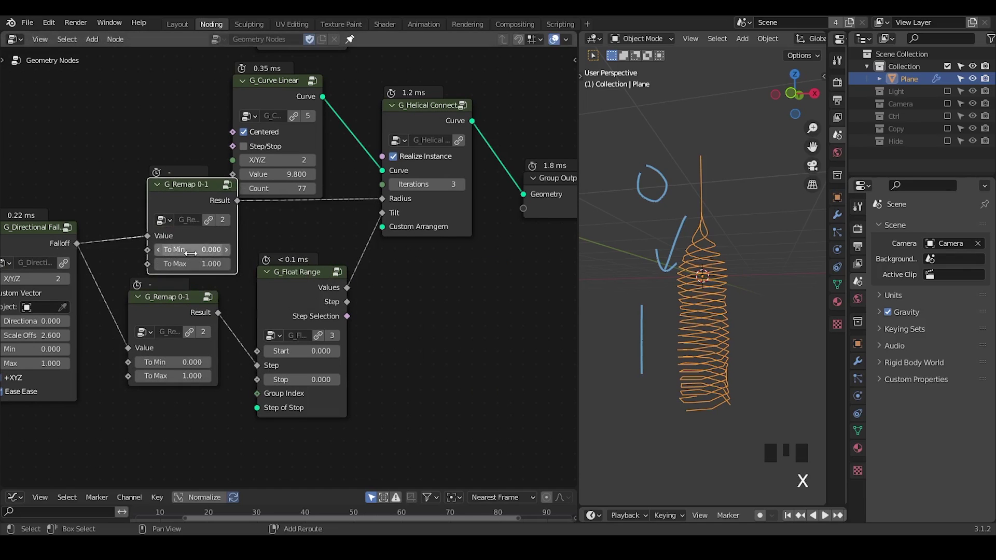
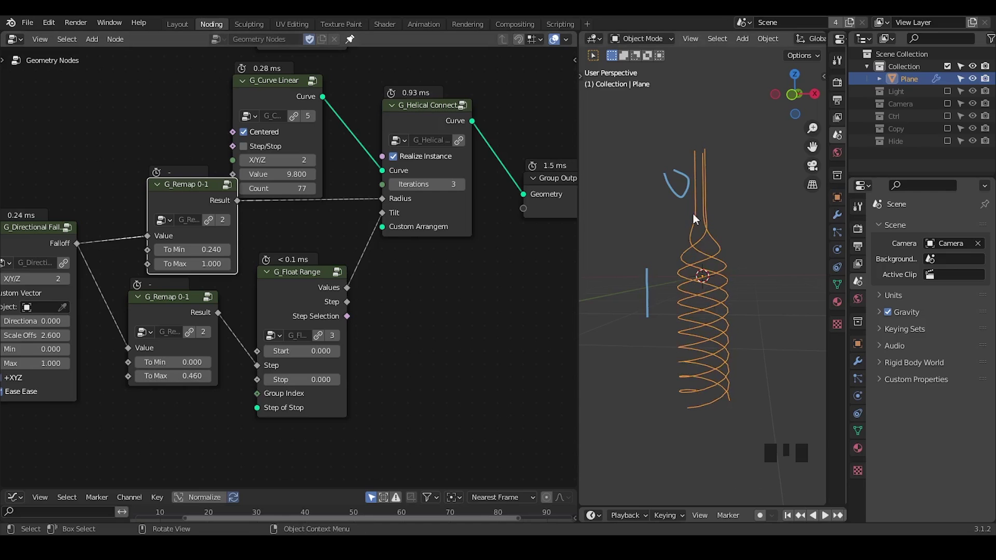
Step: Cut G_Helical Connect to 1 iteration and clear out the spare Spiral and Vector Math nodes
right_click(688, 161)
key("d")
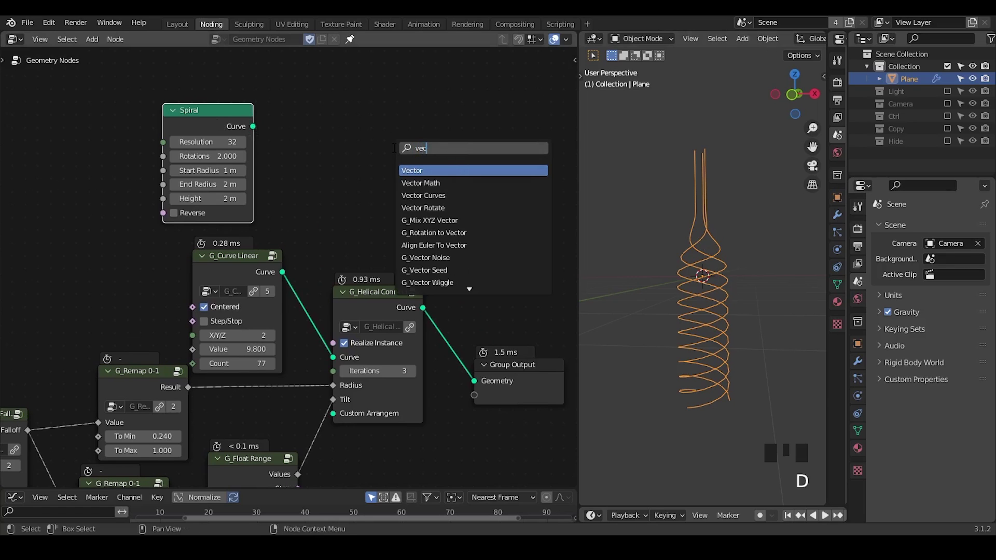
key("ctrl+a")
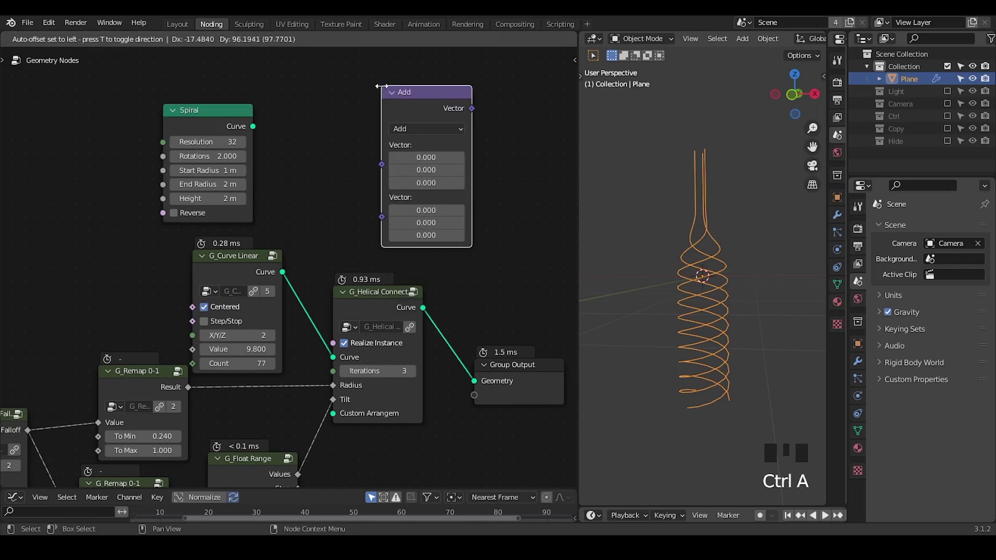
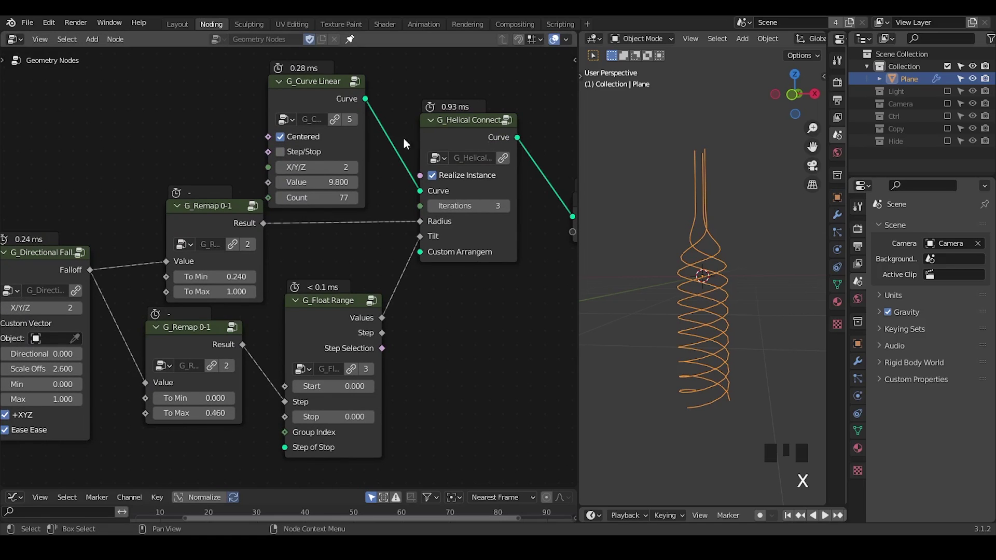
left_click_drag(708, 349, 447, 213)
left_click_drag(447, 213, 690, 295)
left_click_drag(690, 294, 466, 241)
Step: Tidy the remaining strand nodes and search for a point-instancing node
key("ctrl+shift+alt+q")
left_click_drag(465, 240, 267, 247)
left_click_drag(267, 246, 322, 224)
key("ctrl+a")
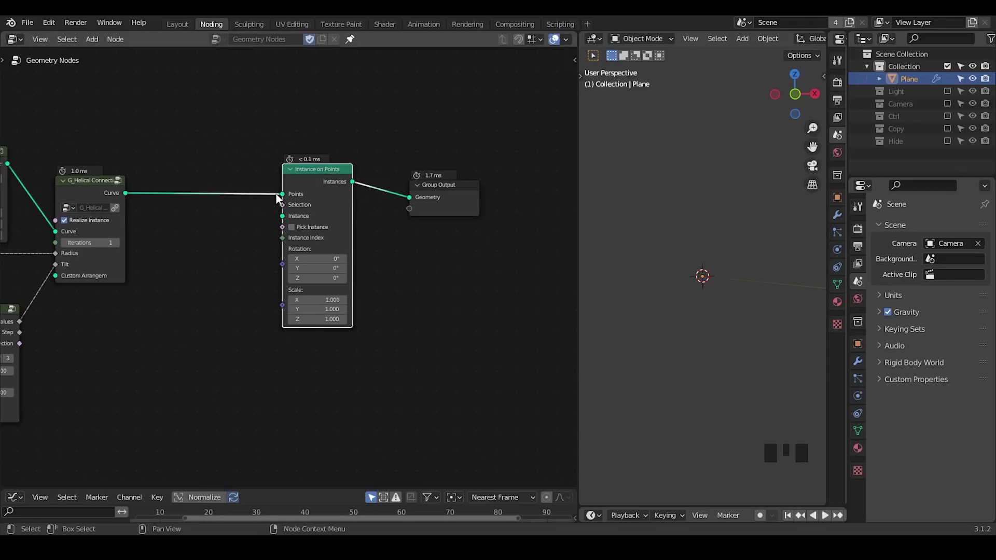
Step: Instance a 3-point G_Curve Linear (Value 0.1) along the wavy curve and add Realize Instances
left_click_drag(284, 201, 242, 147)
key("ctrl+a")
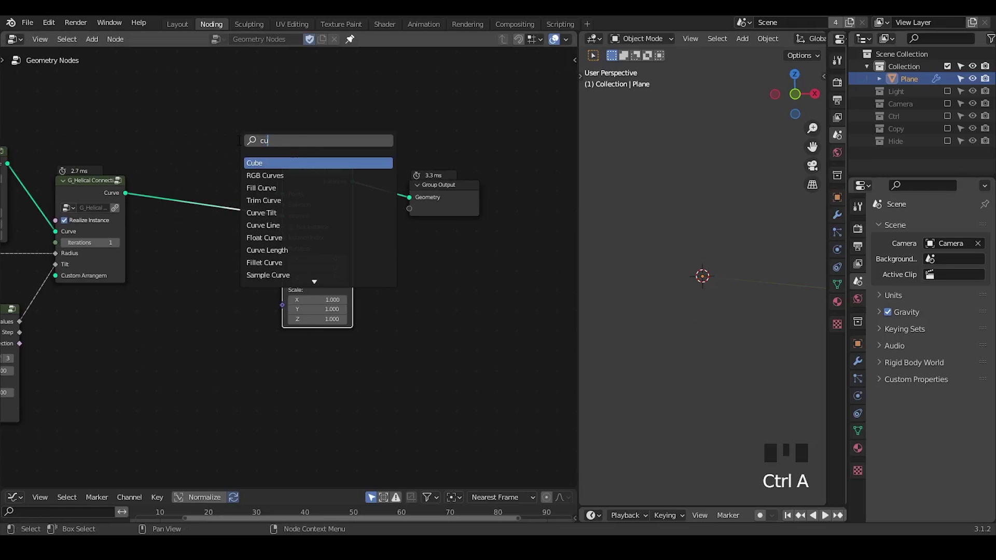
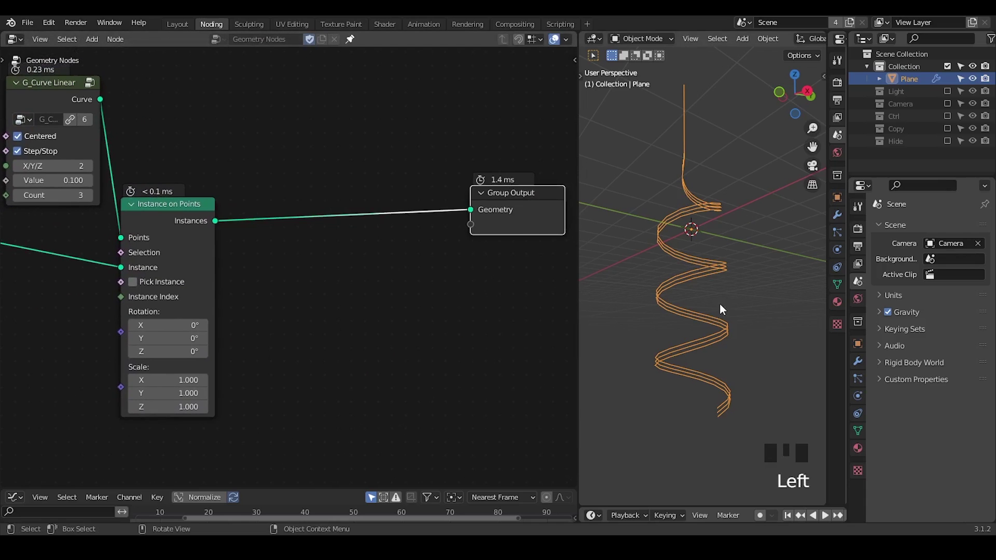
left_click_drag(721, 379, 309, 248)
key("ctrl+a")
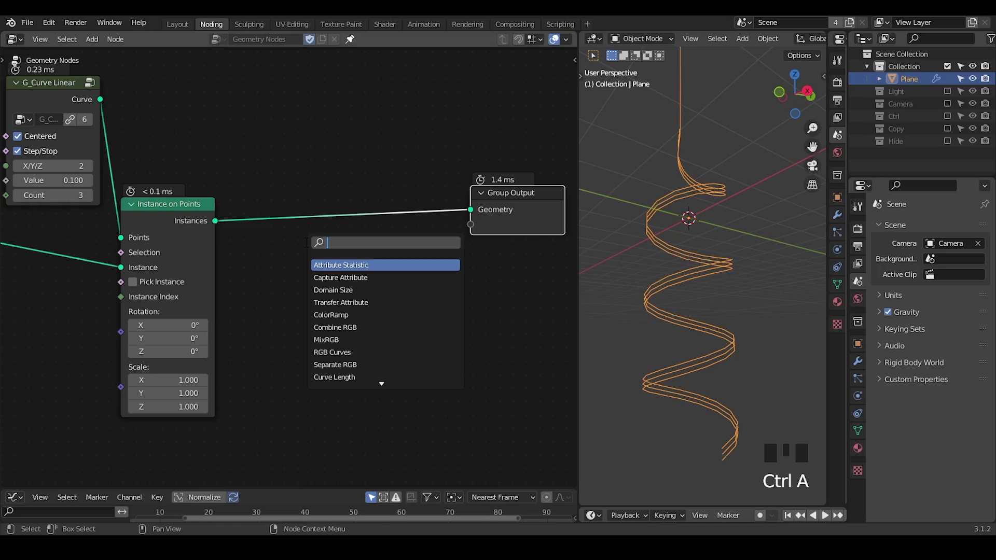
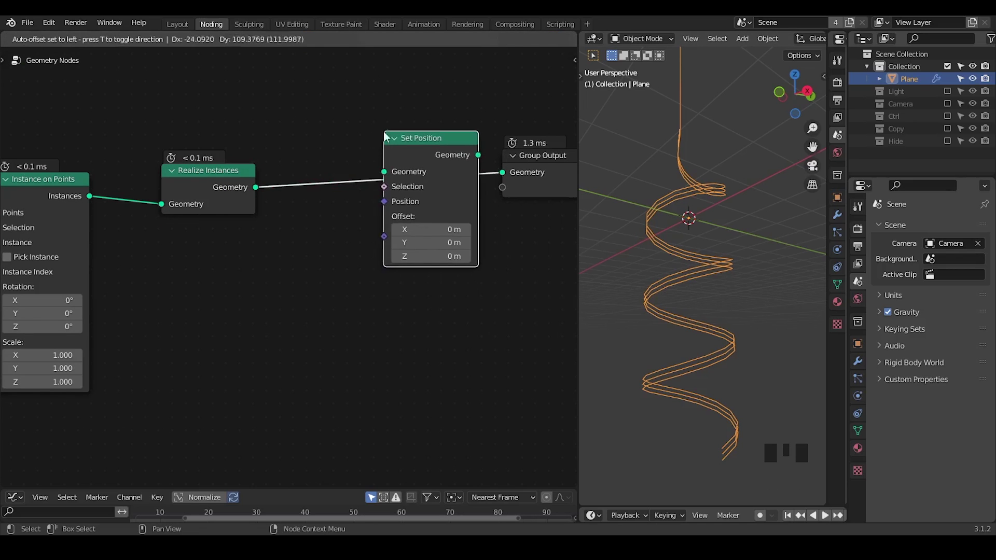
Step: Add Set Position after Realize Instances, collapse Instance on Points, and bring in a G_Sin Function node
left_click_drag(282, 312, 496, 91)
left_click_drag(496, 91, 482, 159)
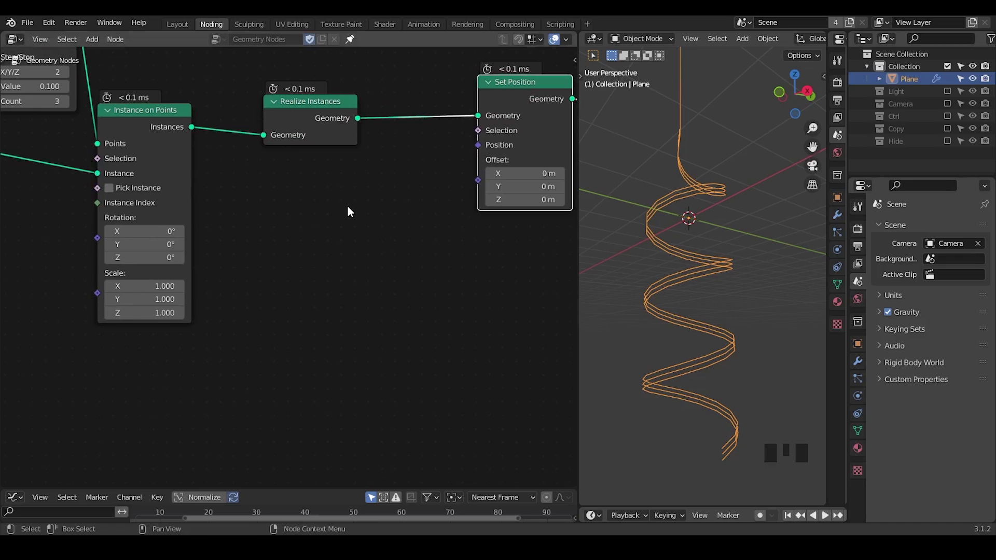
left_click(115, 116)
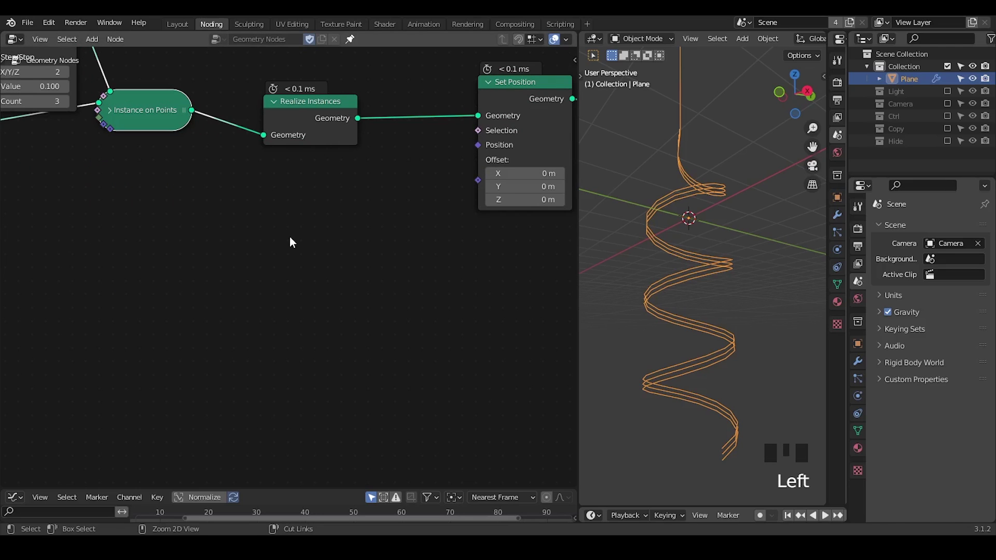
key("ctrl+a")
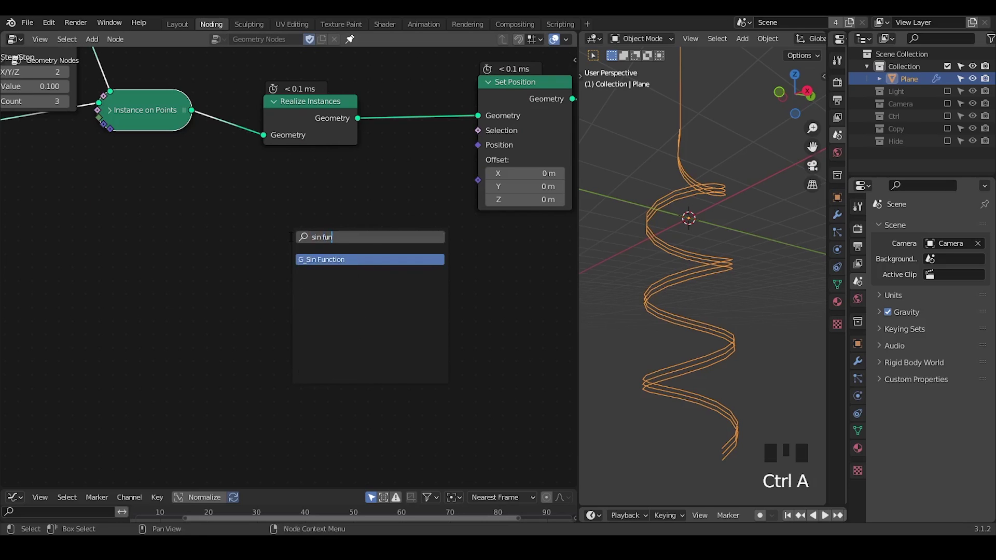
middle_click(167, 278)
key("ctrl+a")
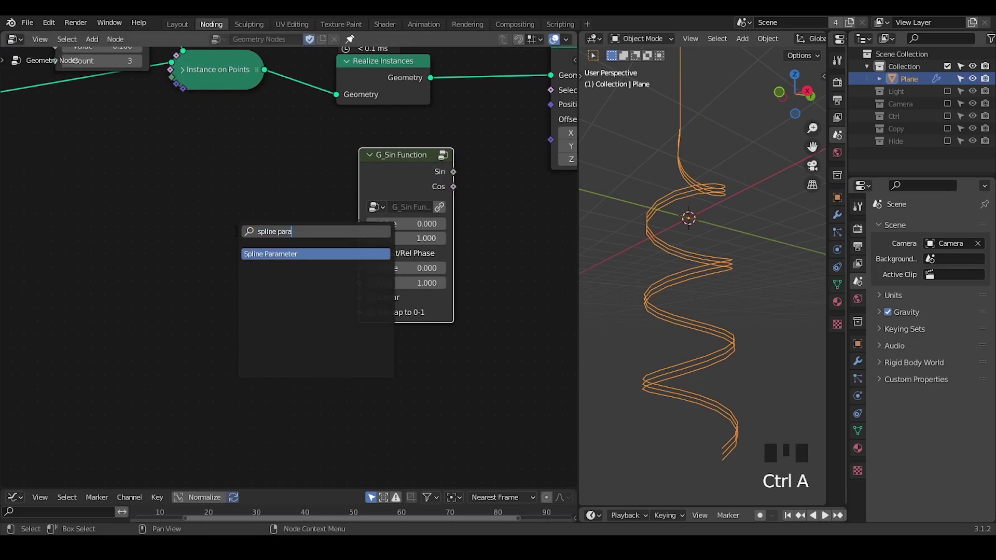
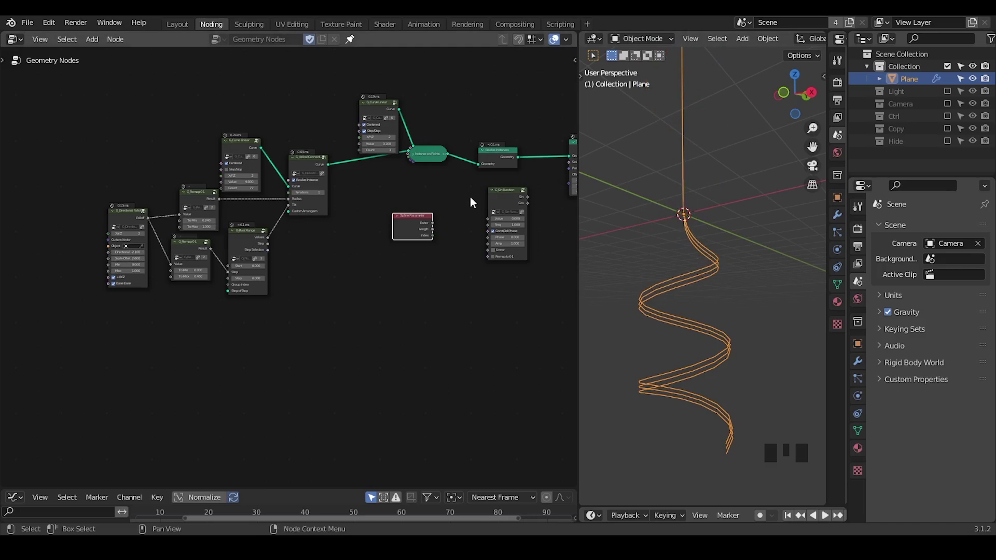
Step: Feed the Spline Parameter index into G_Sin Function with Remap to 0-1 enabled
left_click_drag(478, 248, 200, 228)
left_click_drag(201, 228, 619, 224)
left_click_drag(662, 246, 241, 191)
left_click(241, 191)
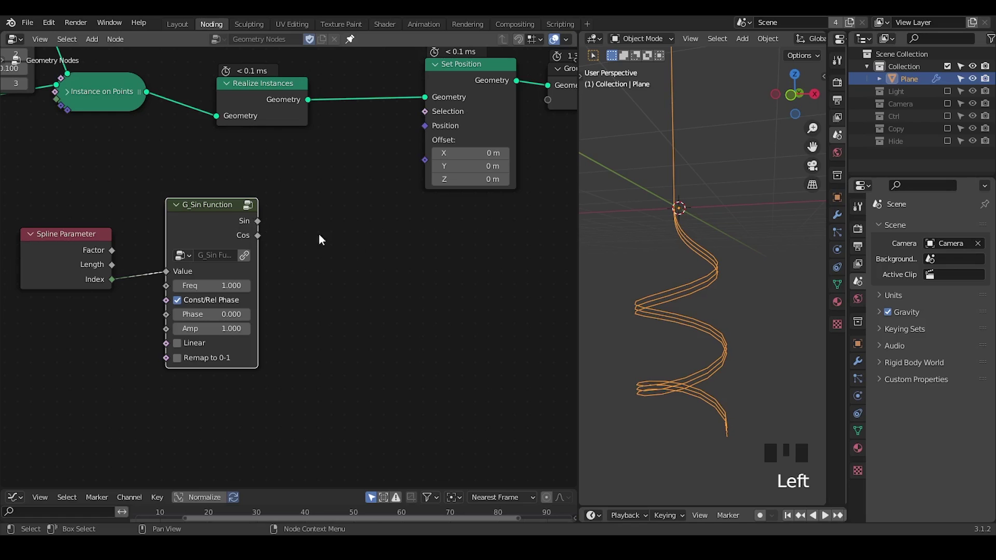
Step: Sketch annotations over the node tree and drop a G_Remap 0-1 beside the sine node
key("d")
key("d")
left_click(308, 244)
key("d")
left_click(363, 216)
key("d")
key("d")
key("d")
left_click_drag(434, 246, 470, 229)
key("d")
left_click(466, 225)
key("d")
left_click(514, 216)
key("d")
key("d")
key("d")
left_click(210, 369)
key("d")
key("d")
left_click_drag(264, 227, 326, 196)
key("ctrl+a")
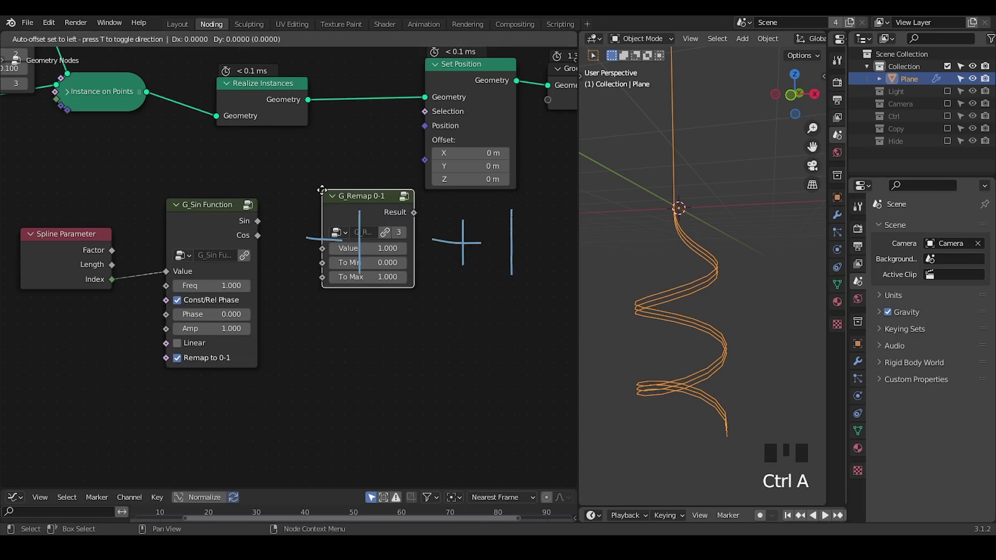
Step: Remap the sine output through G_Remap 0-1 and add a Combine XYZ node
left_click_drag(270, 231, 280, 230)
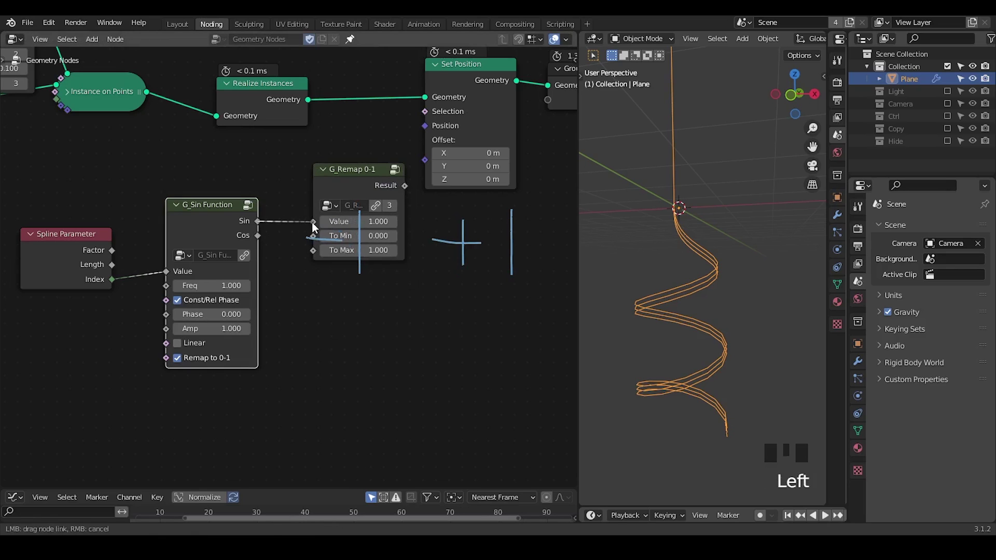
key("d")
left_click_drag(536, 231, 388, 228)
key("d")
left_click(338, 182)
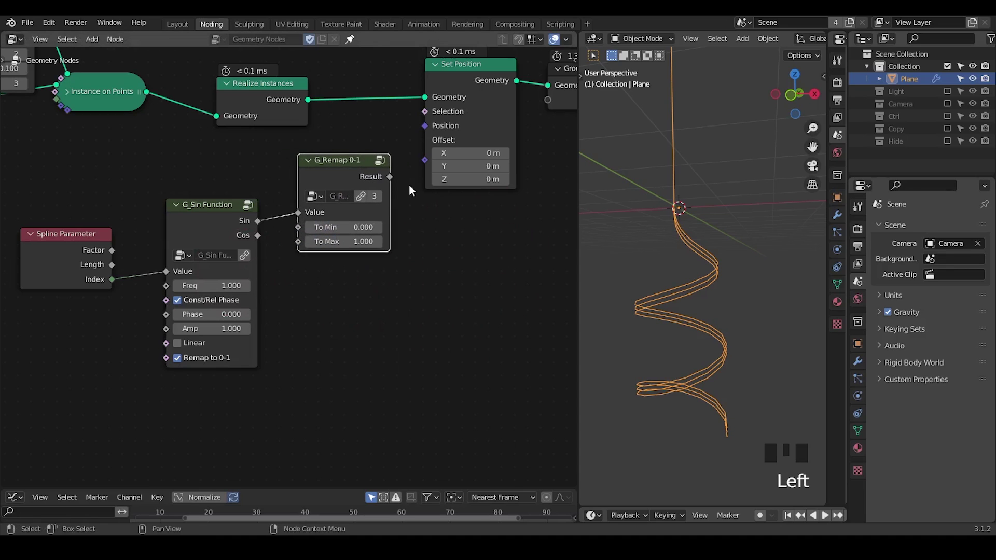
key("ctrl+a")
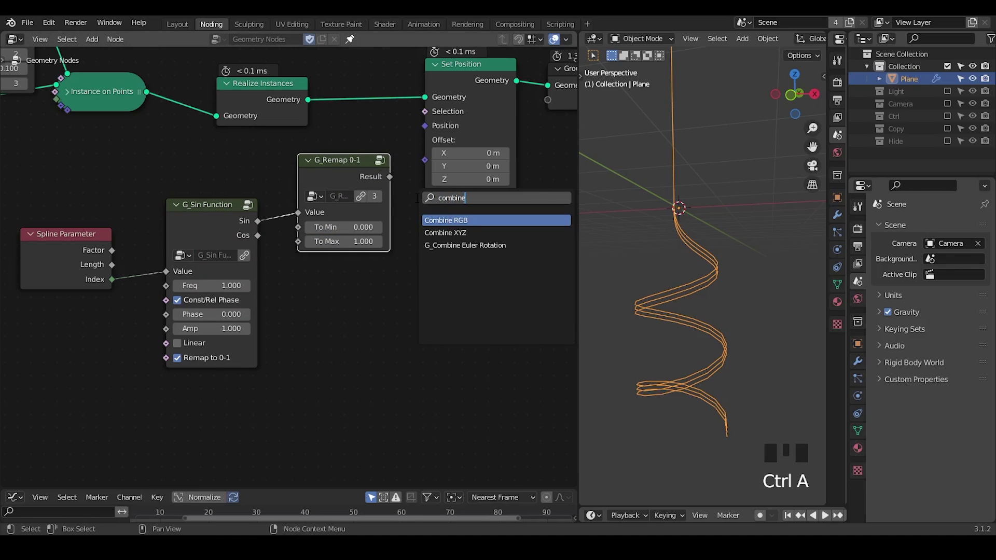
Step: Wire the remapped sine into Combine XYZ's X and Y and use the vector as Set Position's offset
left_click_drag(401, 188, 426, 209)
left_click_drag(410, 200, 553, 212)
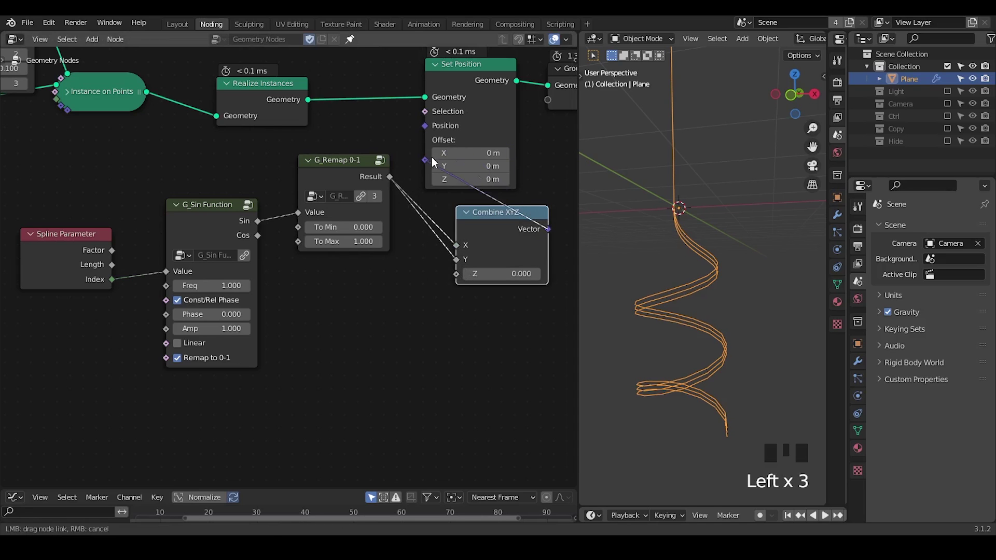
left_click_drag(690, 260, 715, 250)
scroll("up", 3)
left_click_drag(710, 275, 332, 160)
left_click_drag(332, 160, 260, 162)
key("g")
left_click_drag(679, 228, 379, 331)
left_click(379, 332)
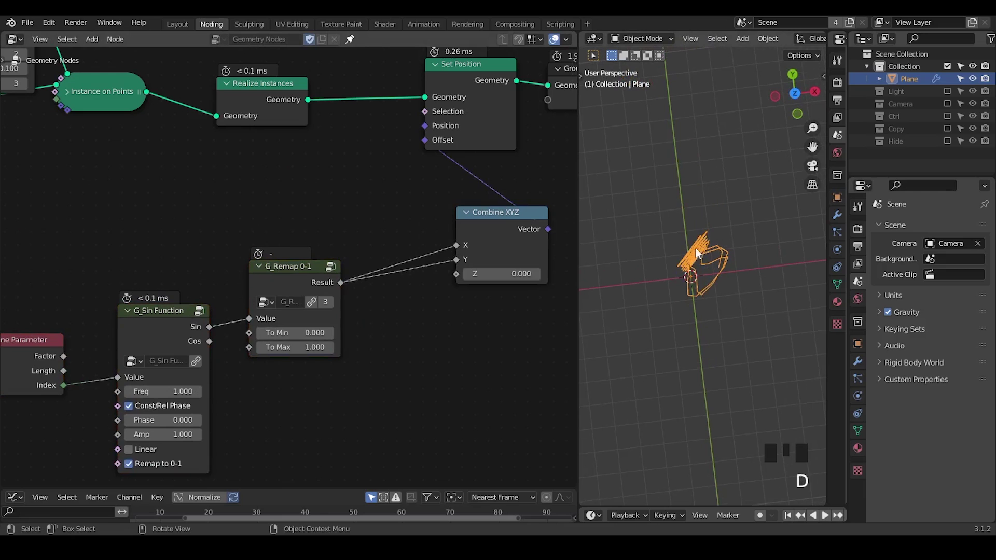
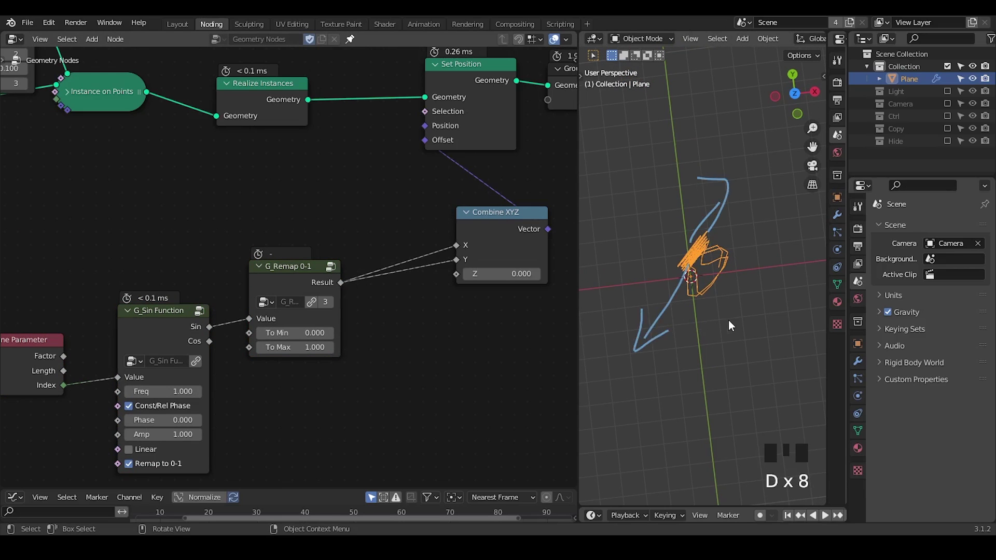
Step: Multiply each point's Position by the Combine XYZ vector and feed it into Set Position's Position
key("ctrl+shift+alt+q")
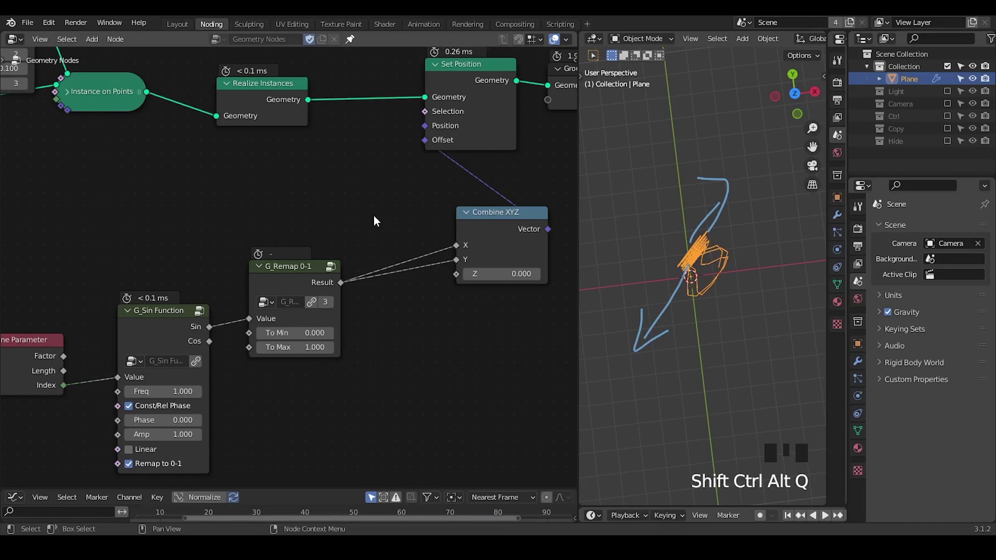
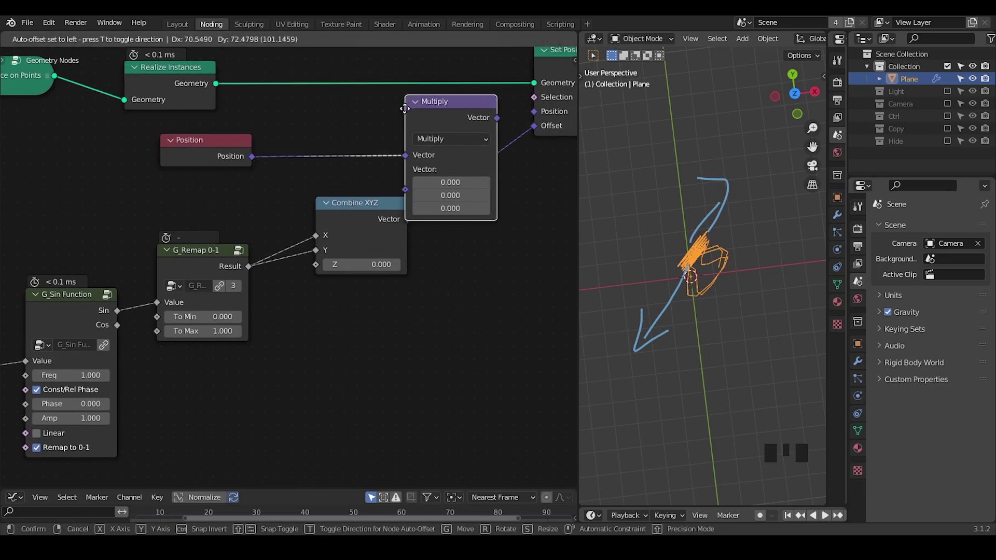
left_click(347, 219)
left_click_drag(537, 131, 497, 158)
left_click(300, 259)
left_click(507, 116)
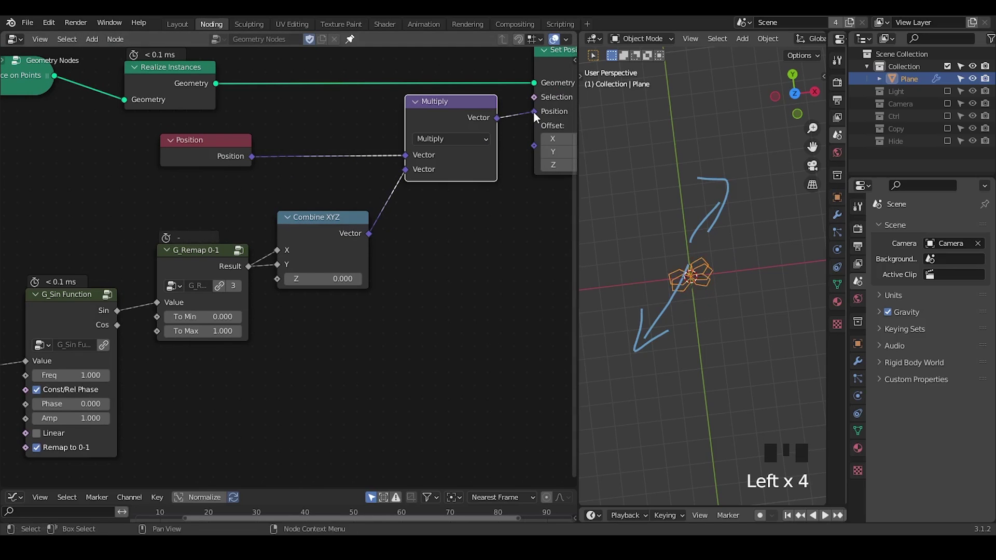
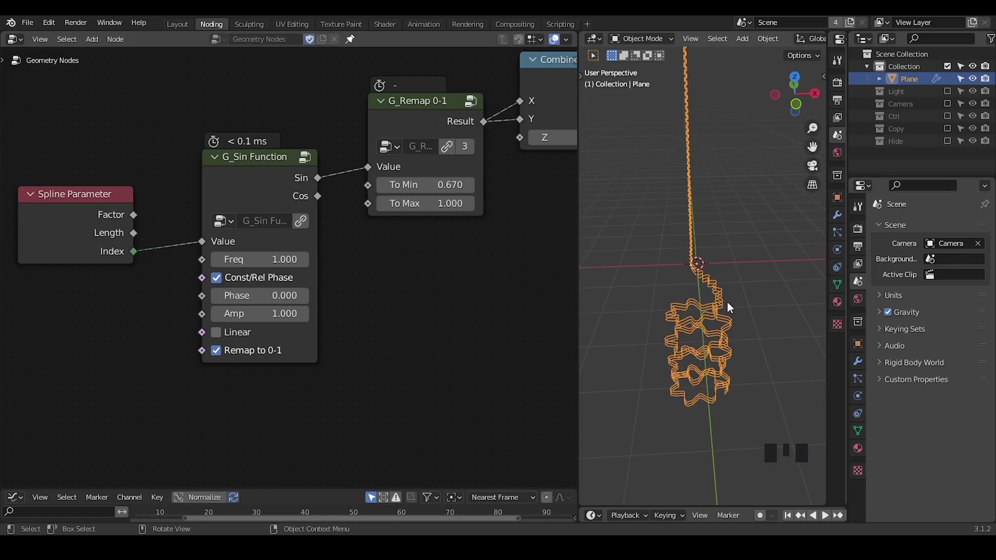
Step: Annotate the tube and move the sine nodes aside to make room
key("d")
left_click_drag(668, 103, 675, 128)
key("d")
key("d")
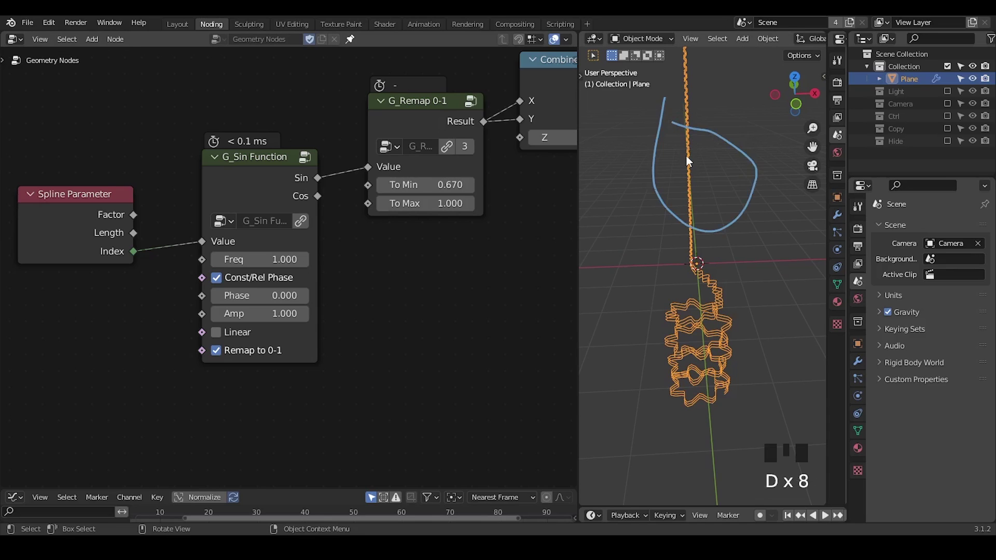
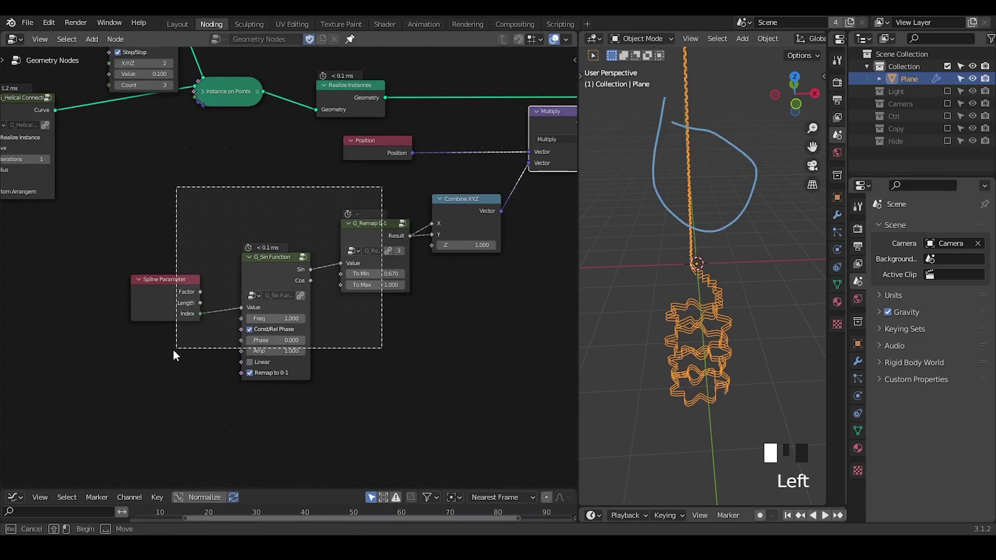
key("g")
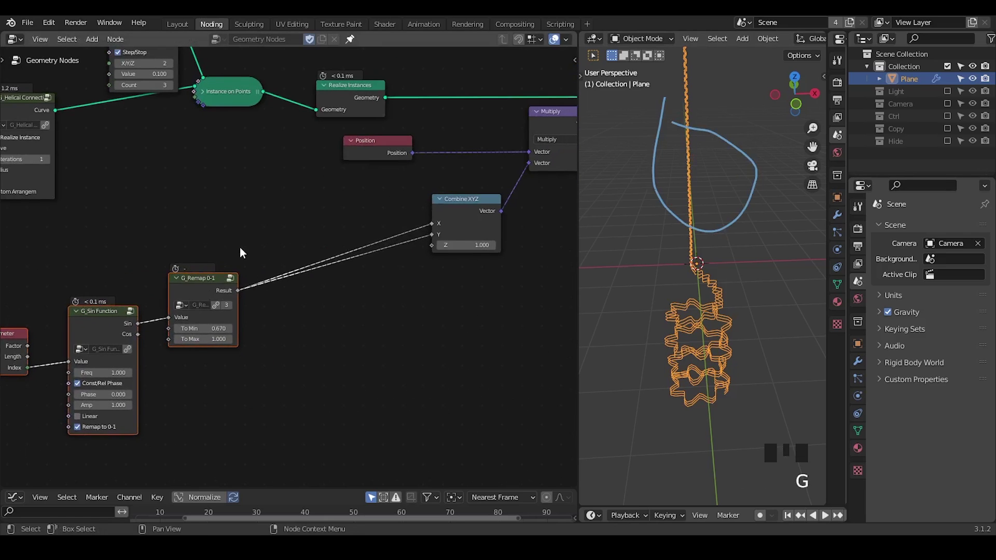
left_click(243, 249)
left_click_drag(224, 309, 348, 183)
right_click(348, 182)
key("g")
Step: Insert a Math Multiply between G_Remap and Combine XYZ, fed by the directional falloff
key("ctrl+a")
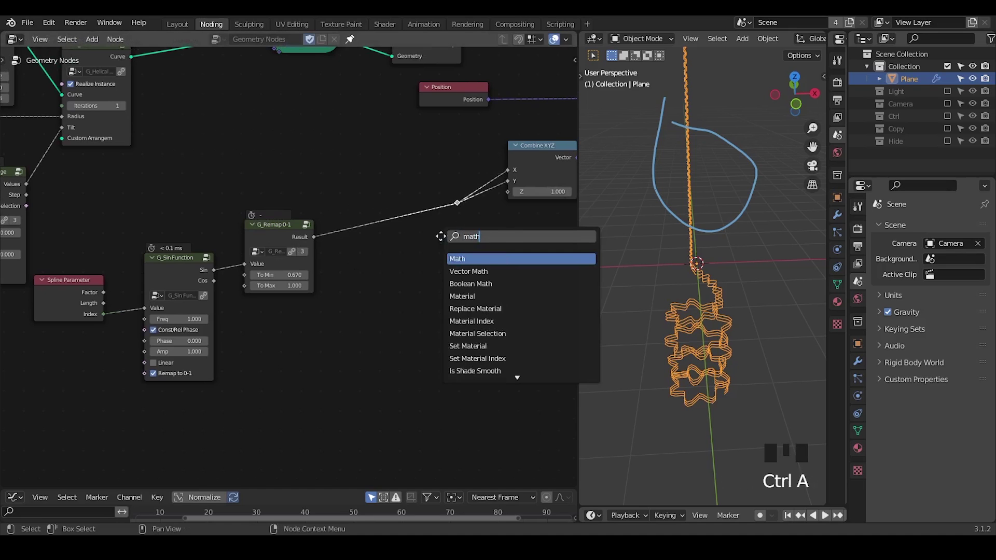
left_click_drag(375, 234, 257, 313)
scroll("up", 3)
left_click_drag(257, 313, 66, 155)
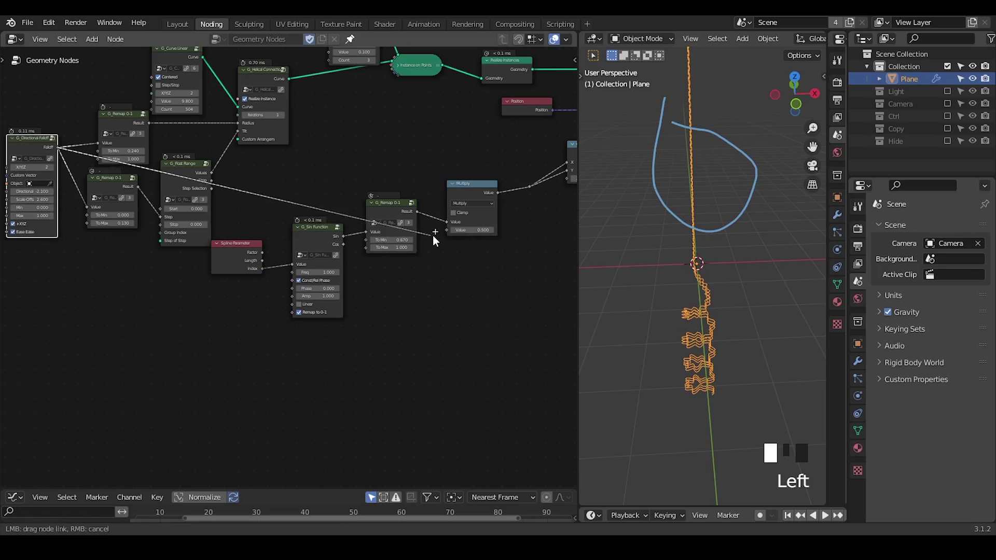
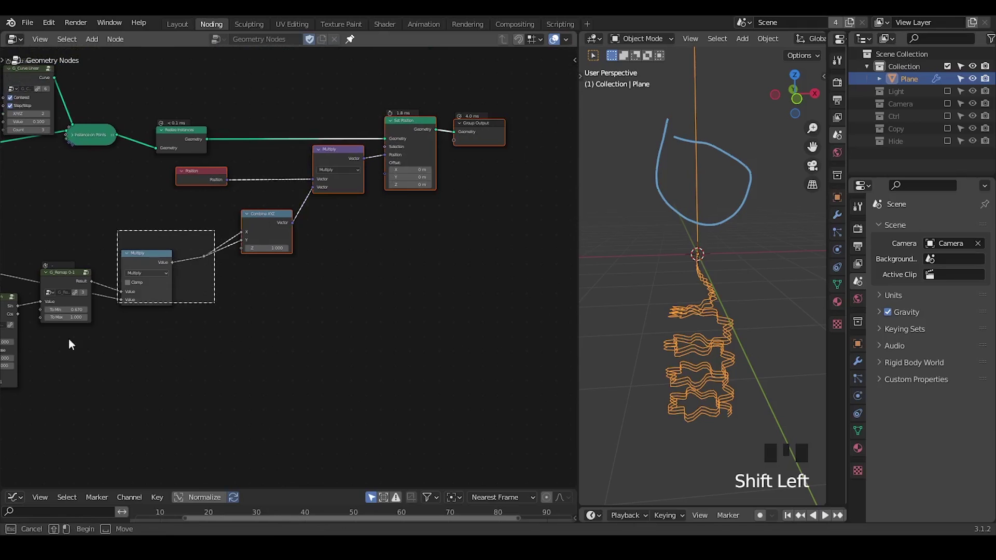
Step: Box-select the position-offset nodes and collapse them into a new node group (Ctrl+G)
key("g")
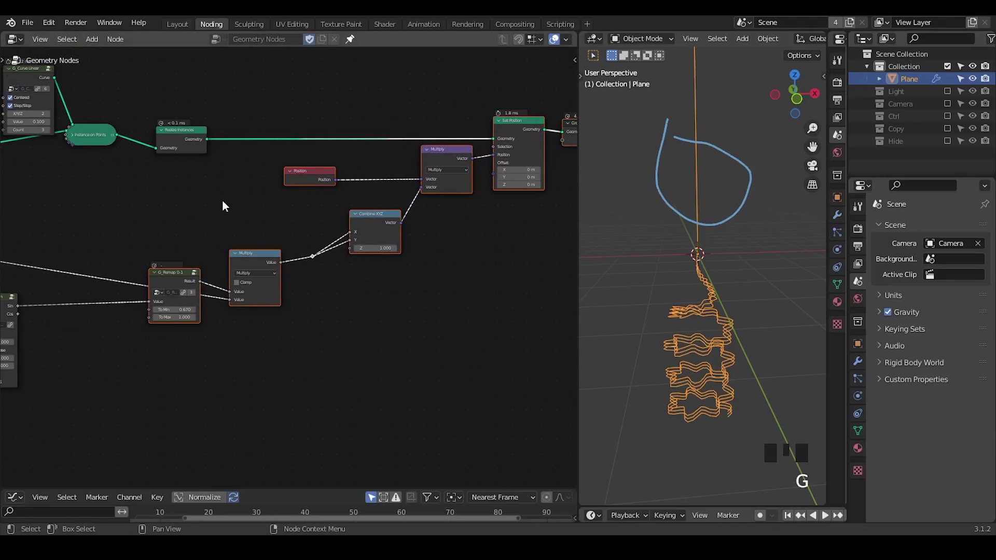
left_click(264, 225)
left_click_drag(300, 255, 491, 88)
left_click_drag(491, 88, 239, 312)
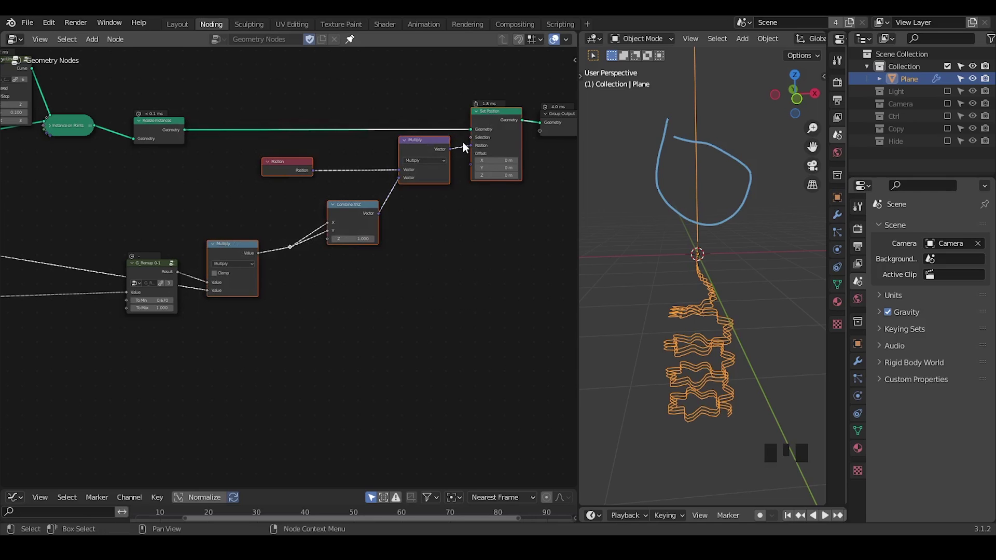
left_click(473, 101)
left_click_drag(503, 88, 146, 303)
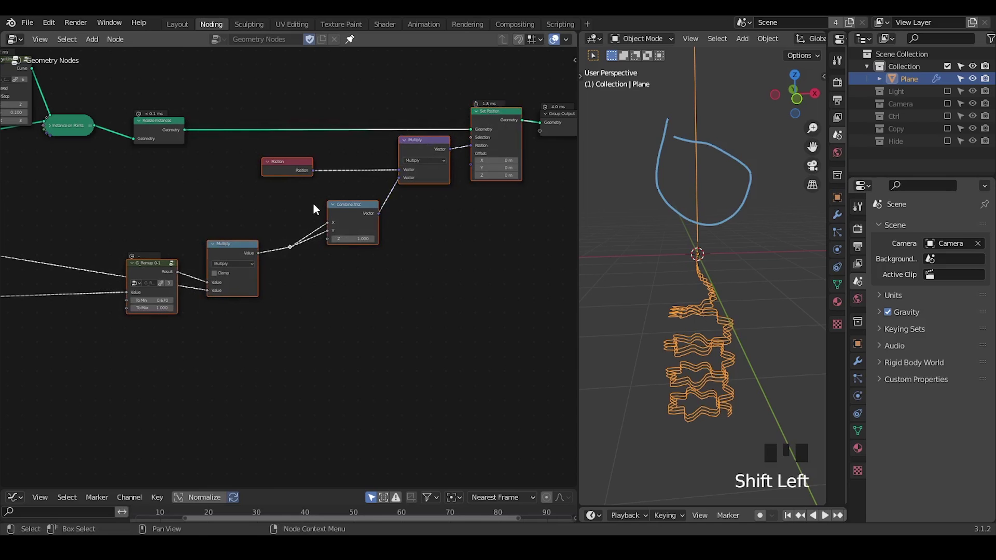
key("ctrl+g")
Step: Rename the new group to 'Weave Unit' and arrange it in the tree
middle_click(381, 362)
left_click(126, 268)
left_click_drag(506, 47, 344, 233)
left_click_drag(345, 233, 348, 185)
left_click_drag(349, 185, 348, 184)
left_click(369, 184)
left_click_drag(419, 151, 308, 209)
left_click_drag(308, 209, 286, 150)
Step: Duplicate the Weave Unit group and move the copy below the original
key("ctrl+shift+d")
left_click_drag(228, 238, 136, 269)
left_click_drag(136, 269, 39, 309)
key("g")
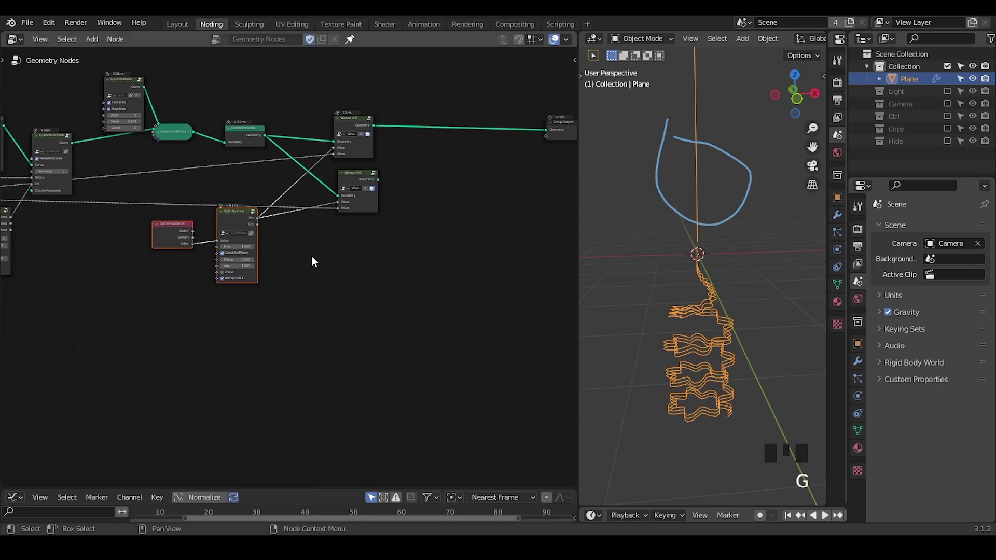
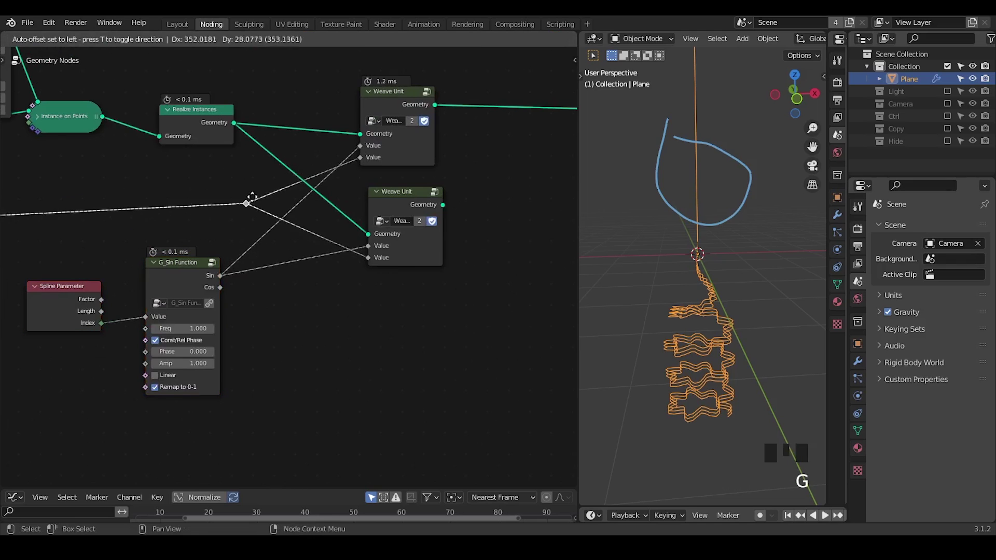
Step: Position the second Weave Unit under the first, ready for the mirrored branch
left_click_drag(297, 292, 259, 278)
left_click(259, 278)
left_click(381, 207)
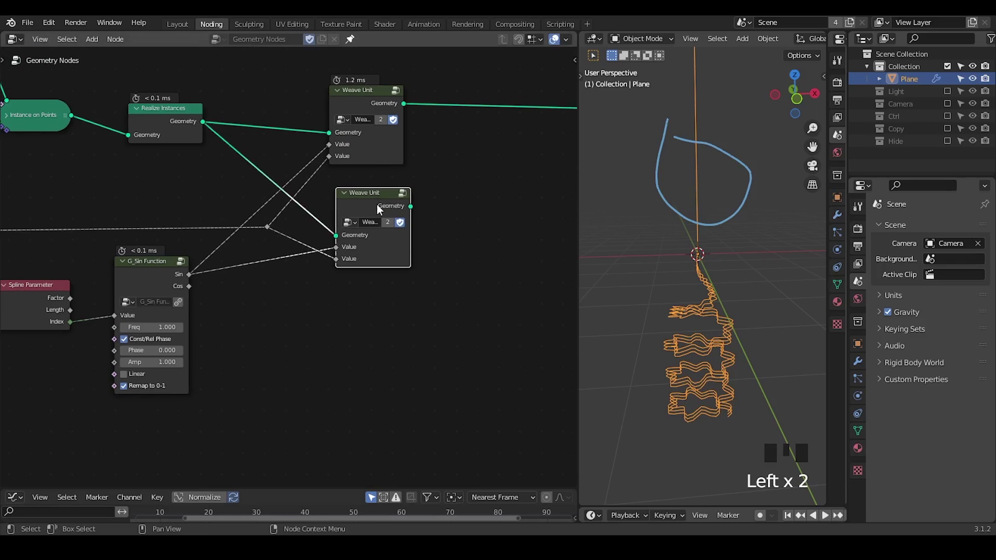
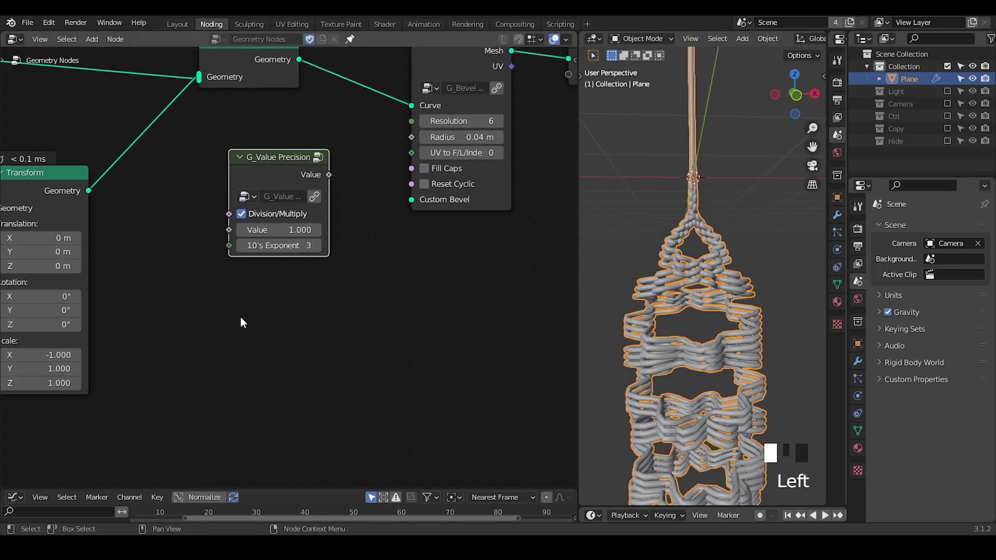
key("d")
key("d")
key("d")
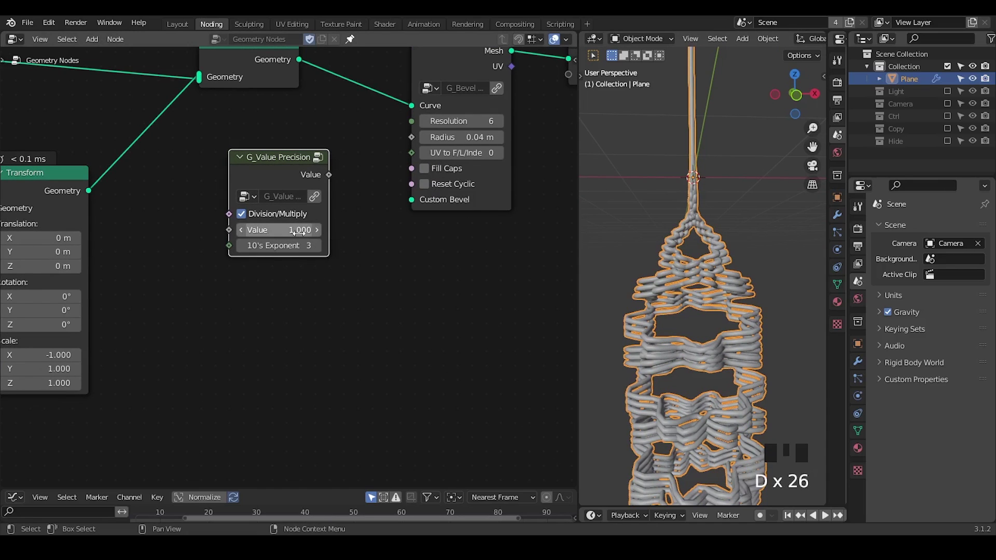
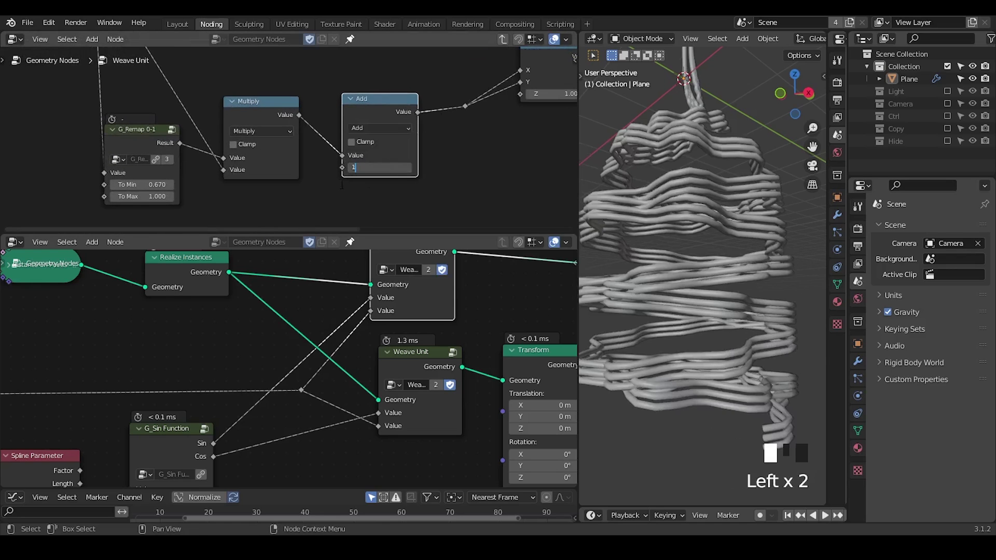
Step: Inside Weave Unit, start adding a math node after the 0.5 multiply via node search
left_click_drag(267, 197, 141, 165)
key("ctrl+a")
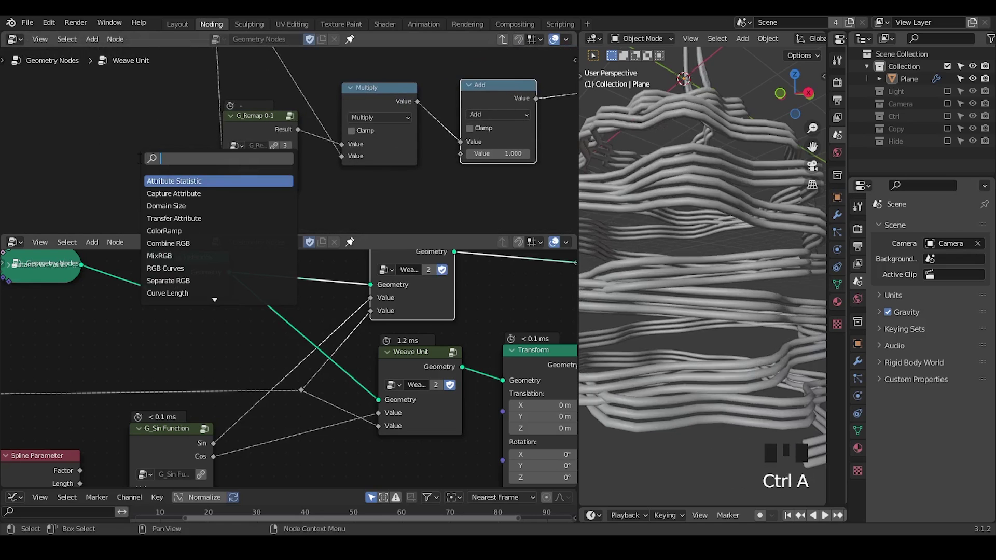
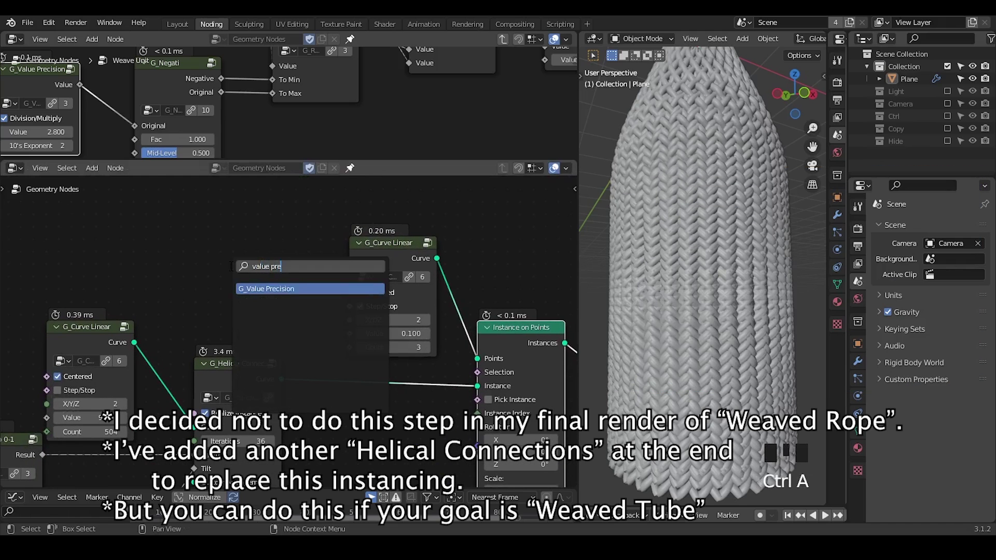
Step: Place the G_Value Precision node and wire its output to the G_Curve Linear Value input
left_click_drag(292, 275, 264, 310)
left_click_drag(258, 316, 494, 300)
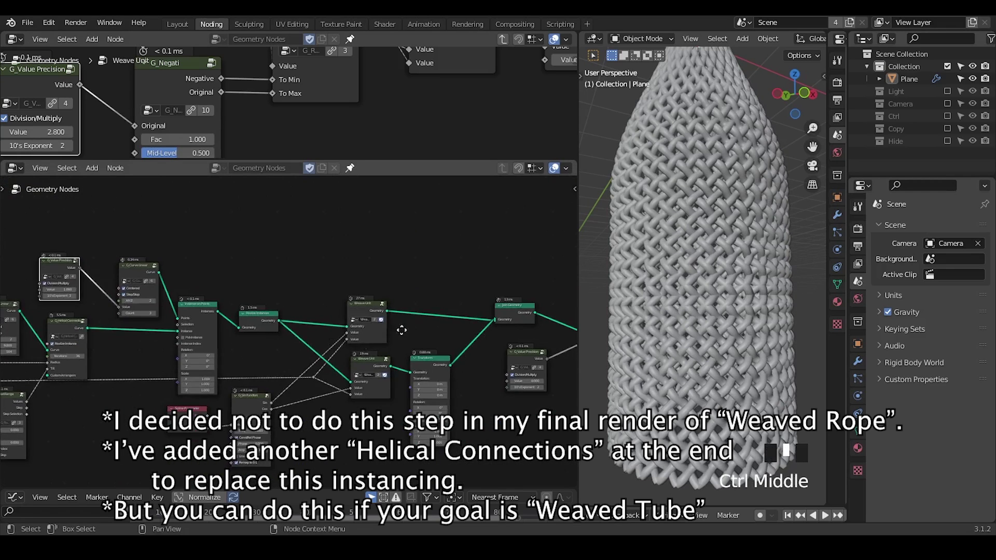
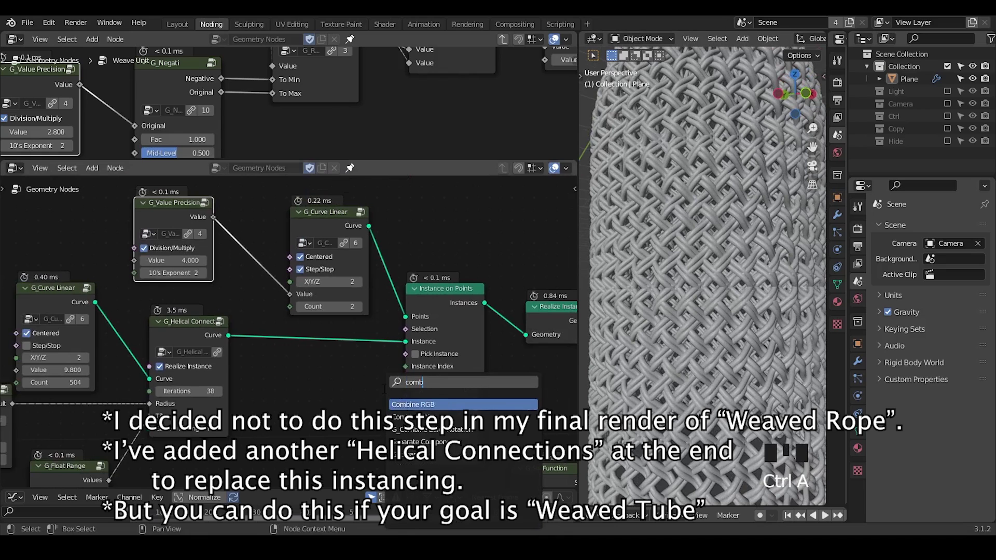
Step: Add Combine XYZ with a G_Float Range on Z and feed the vector into Instance on Points Rotation
key("Down")
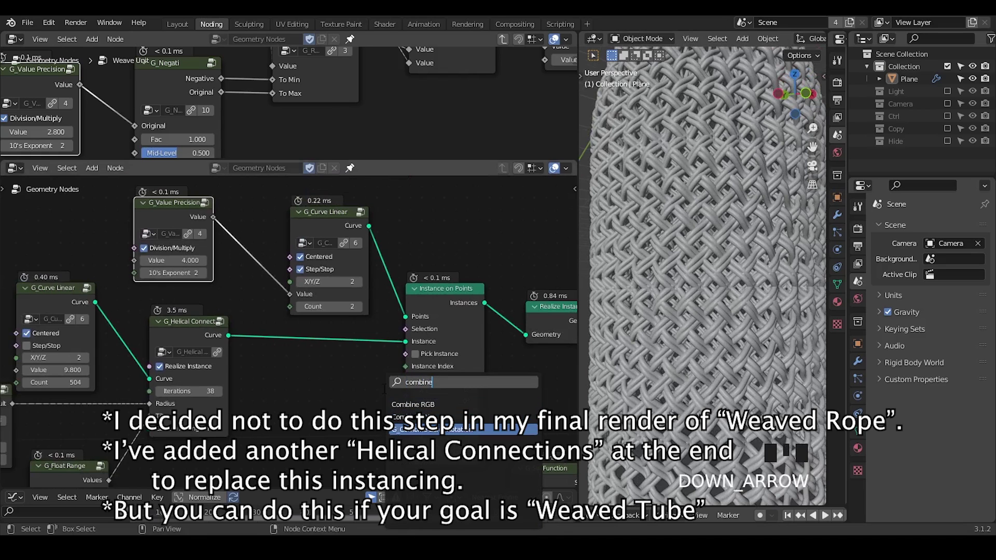
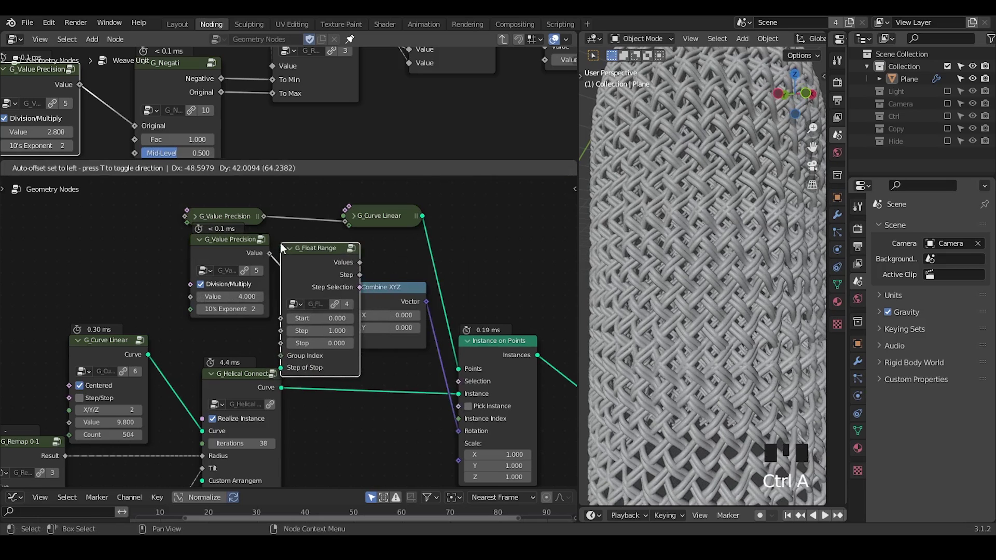
left_click_drag(251, 262, 202, 285)
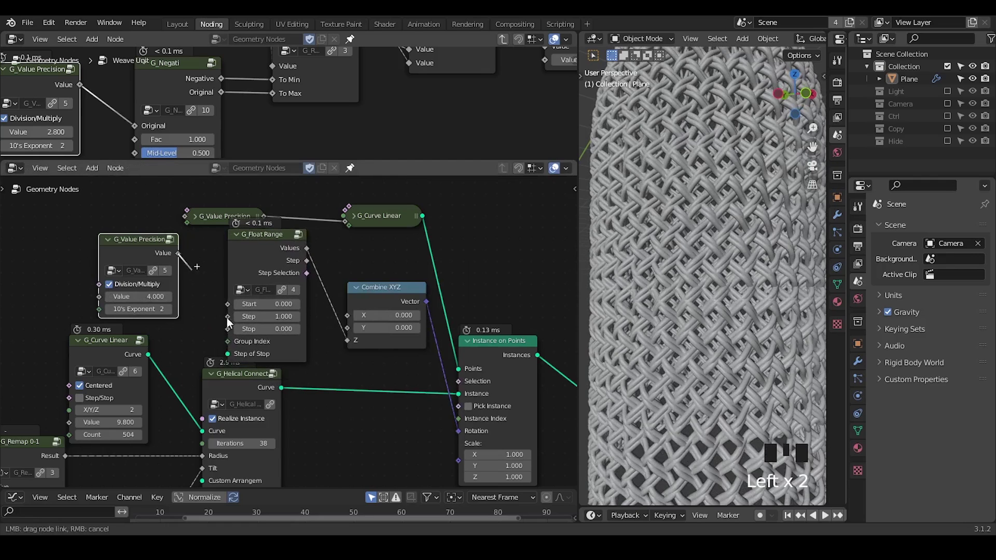
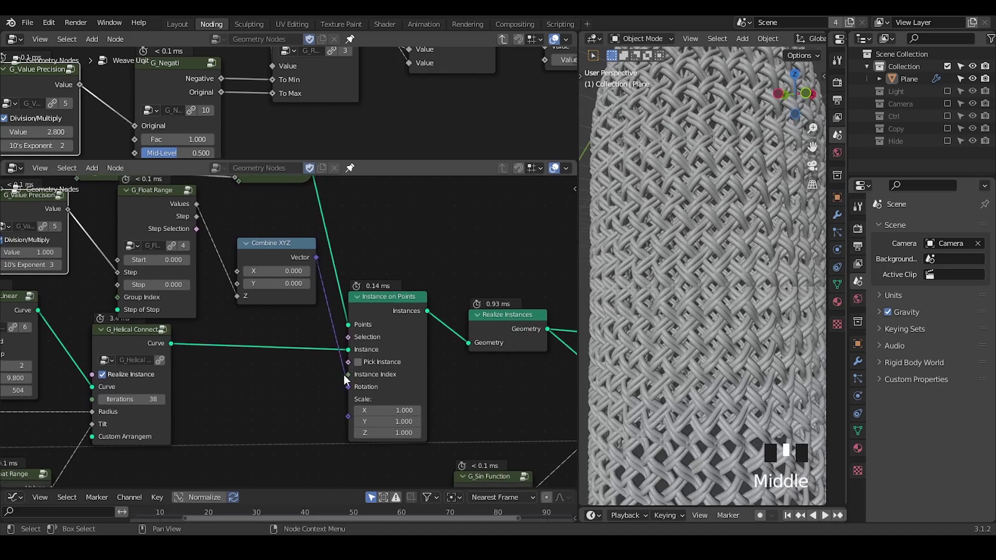
left_click_drag(352, 393, 340, 363)
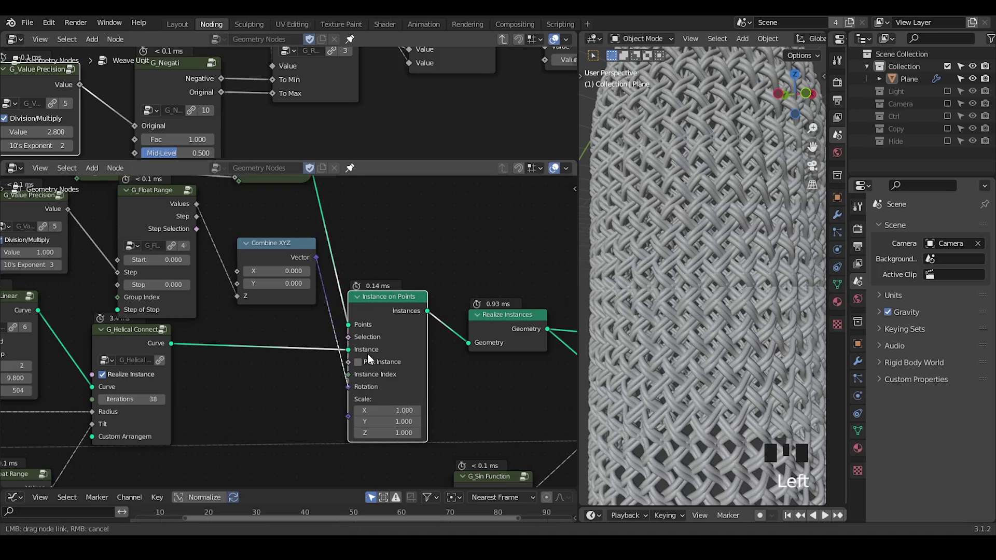
Step: Hide unused Instance on Points sockets and tidy the rotation nodes
left_click(407, 306)
key("ctrl+h")
left_click_drag(348, 355, 425, 278)
left_click_drag(425, 279, 435, 284)
key("ctrl+shift+alt+w")
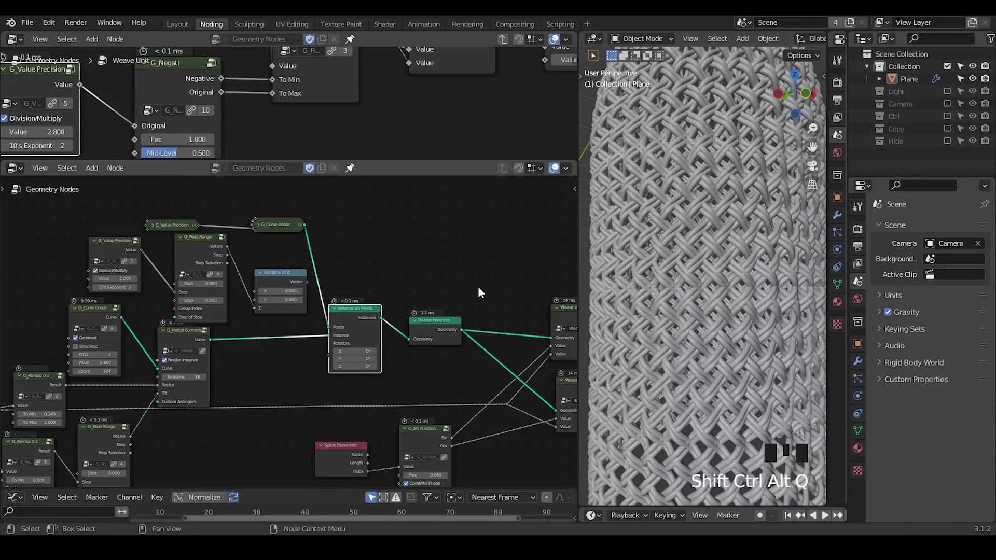
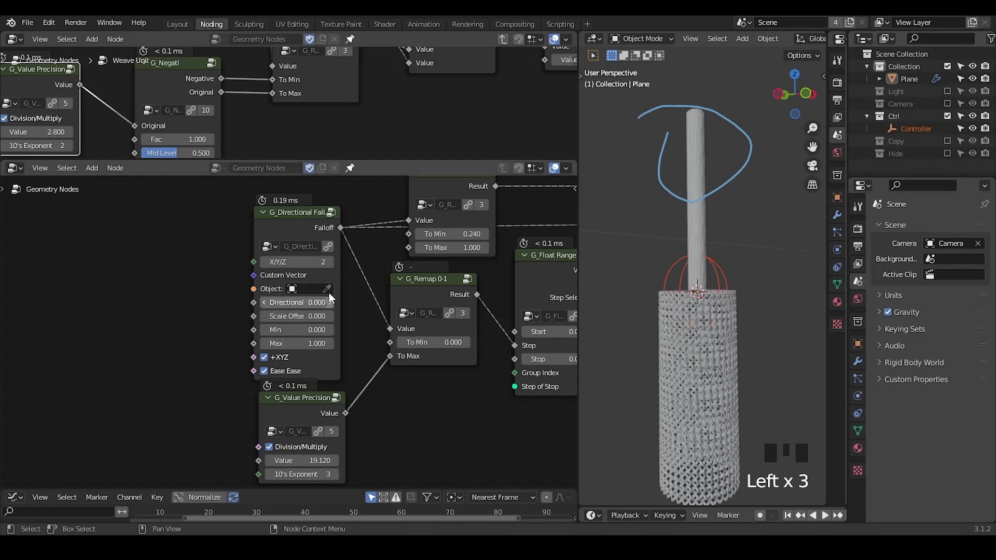
Step: Set Controller as the falloff object, then scale the Controller empty up and move it along the tube
left_click(332, 294)
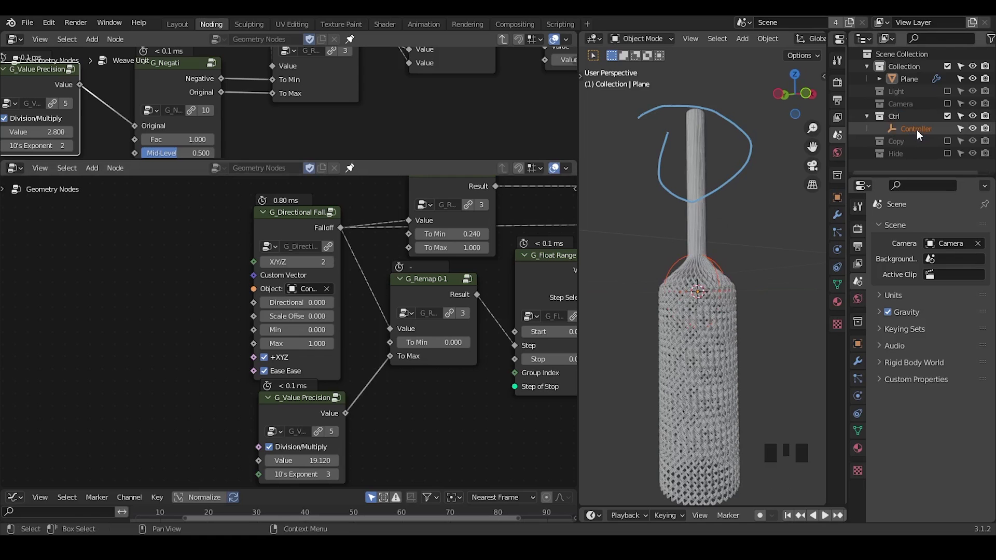
left_click(921, 135)
key("s")
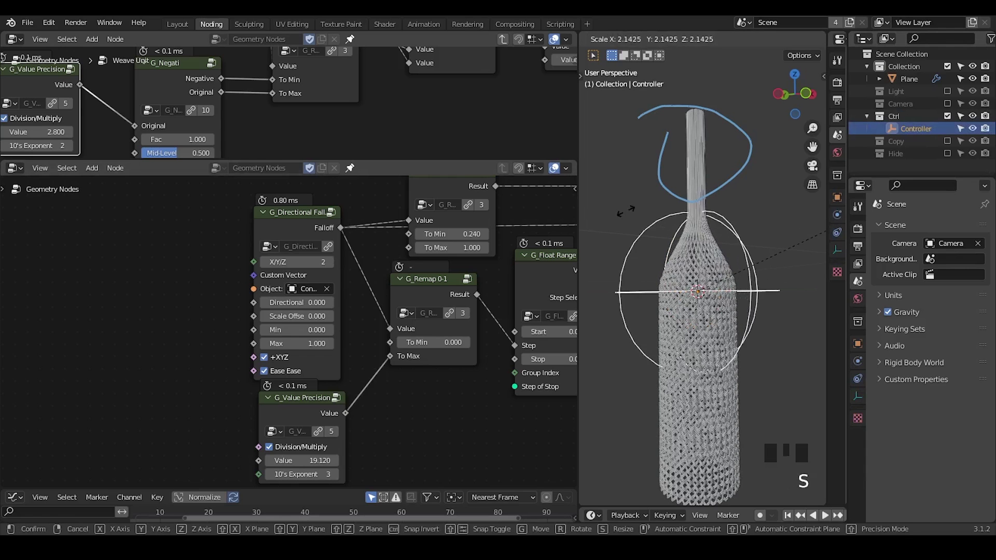
key("g")
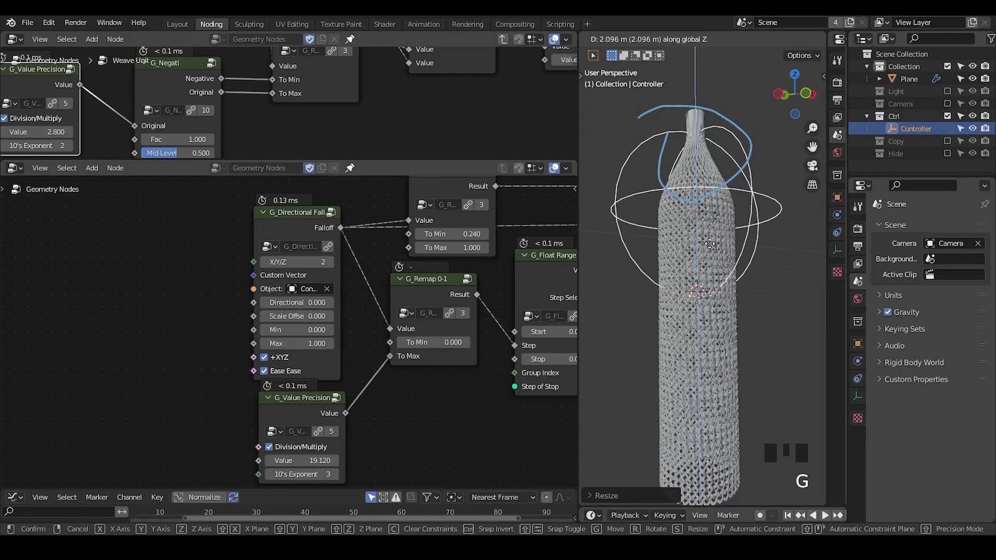
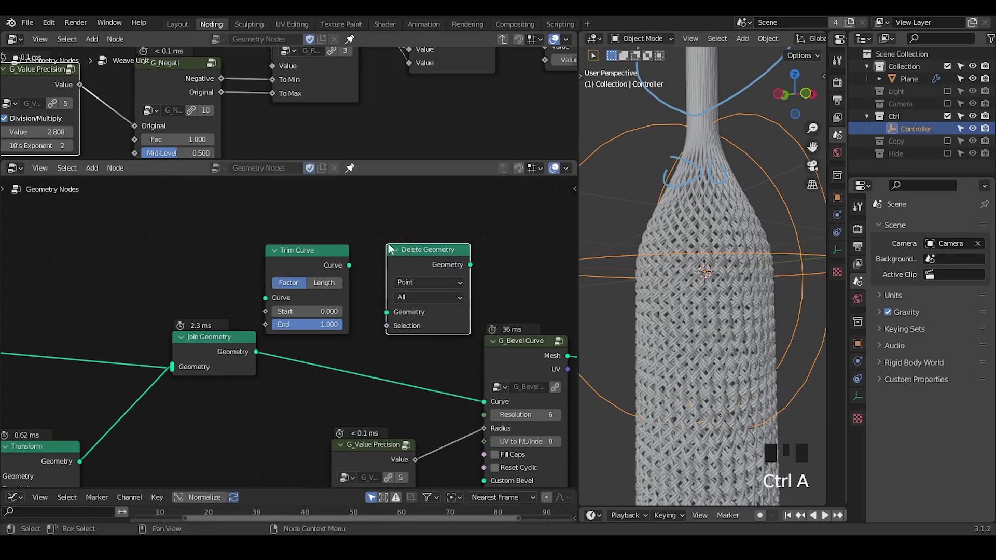
Step: Insert a Delete Geometry node before the bevel and wire a Less Than (B 0.010) into its Selection
left_click(320, 269)
key("x")
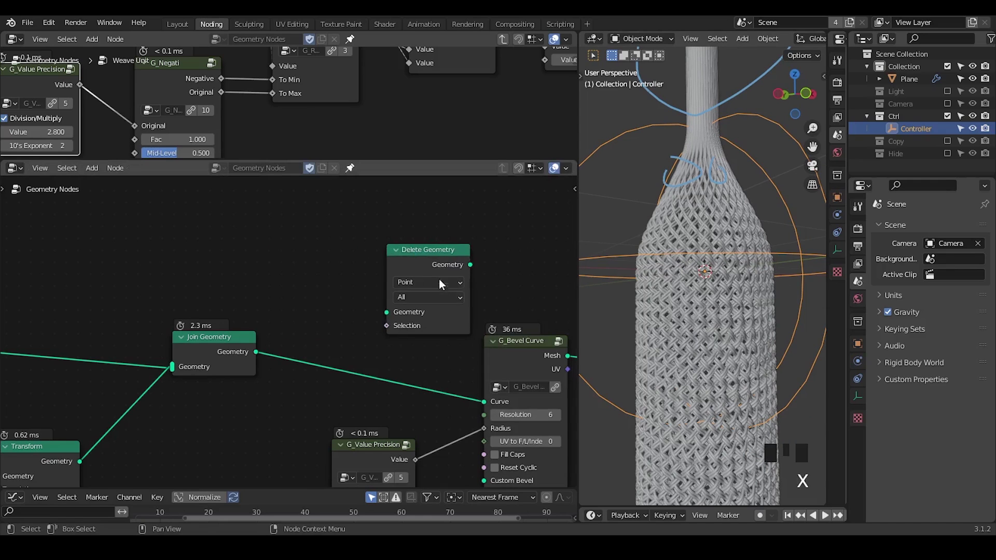
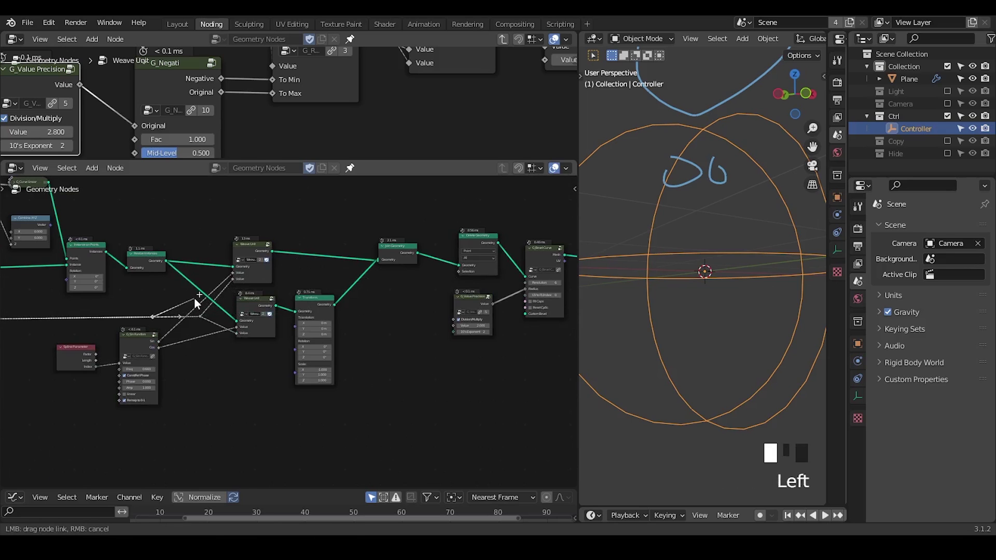
left_click_drag(124, 322, 90, 274)
left_click(90, 274)
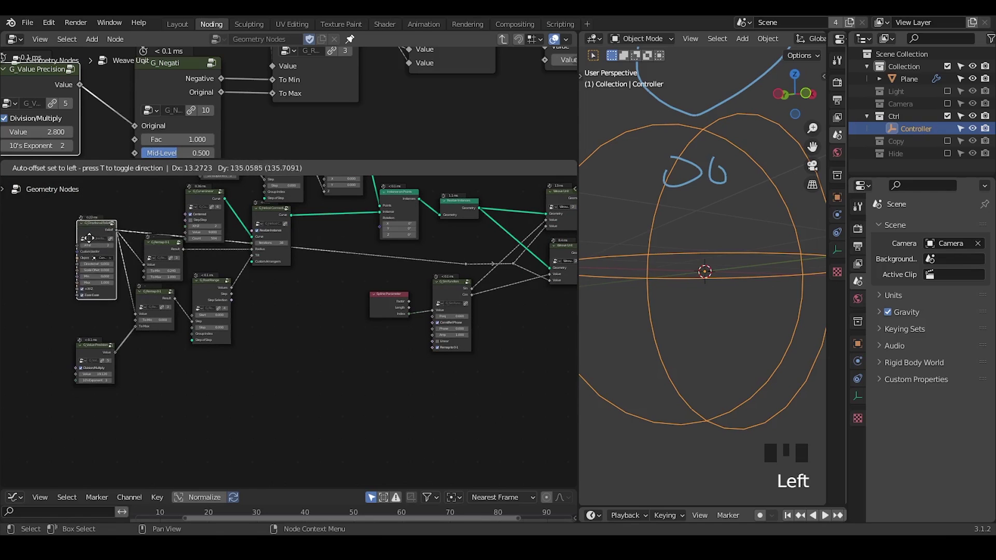
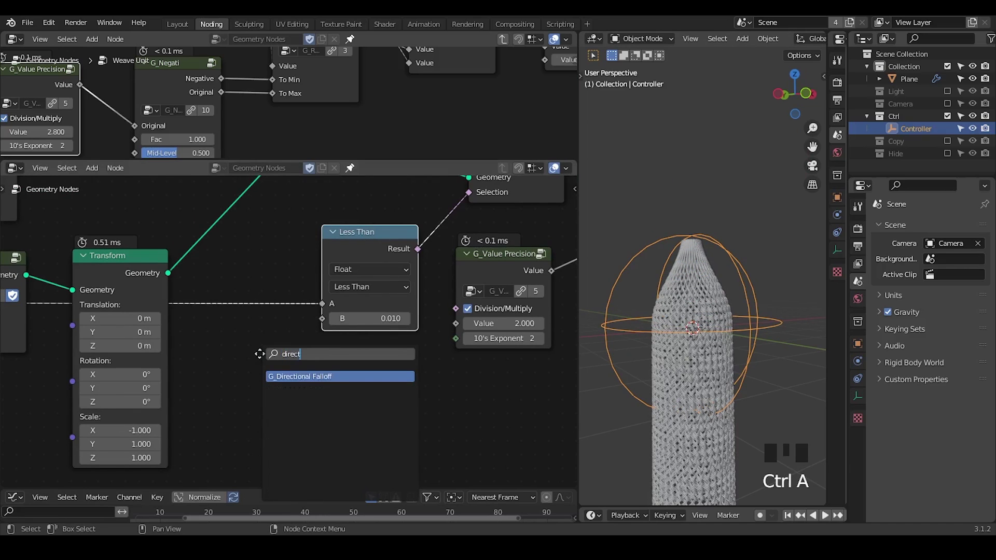
Step: Add G_Directional Falloff on Controller feeding Less Than A, with directional offset 0.870
left_click_drag(235, 353, 294, 365)
left_click(294, 365)
left_click_drag(351, 312, 301, 330)
left_click_drag(301, 331, 306, 359)
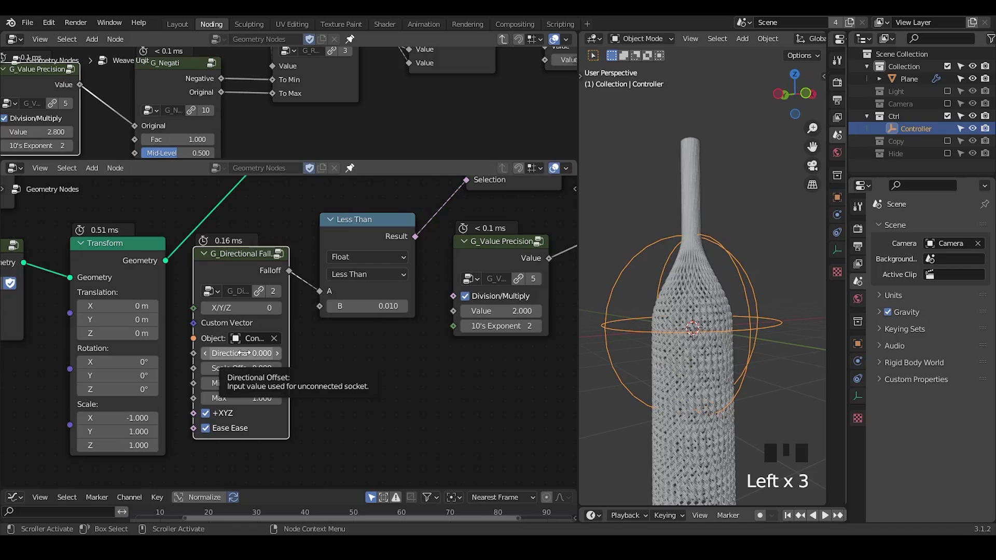
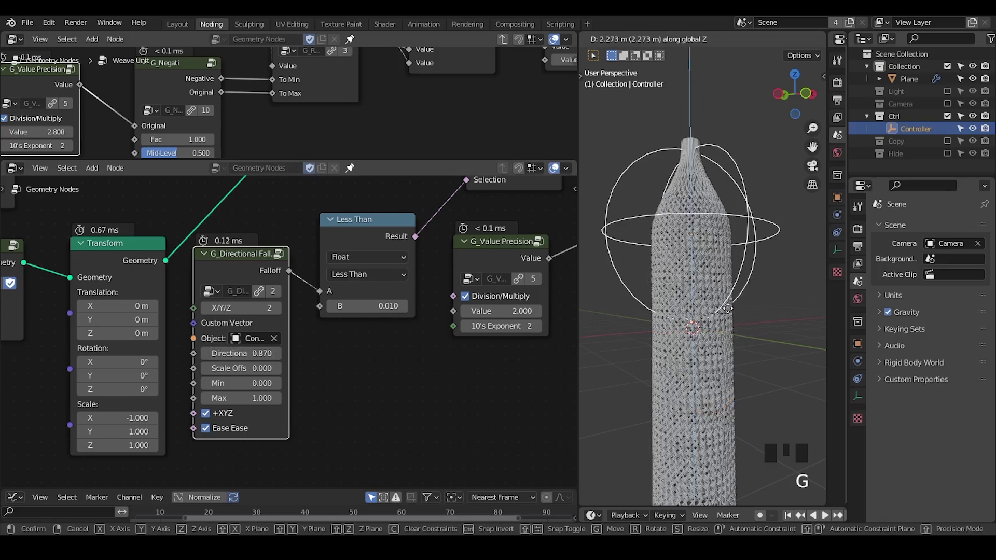
Step: Move the Controller in the viewport to test the falloff-driven point deletion
key("d")
left_click_drag(674, 223, 673, 201)
key("d")
left_click_drag(362, 293, 677, 216)
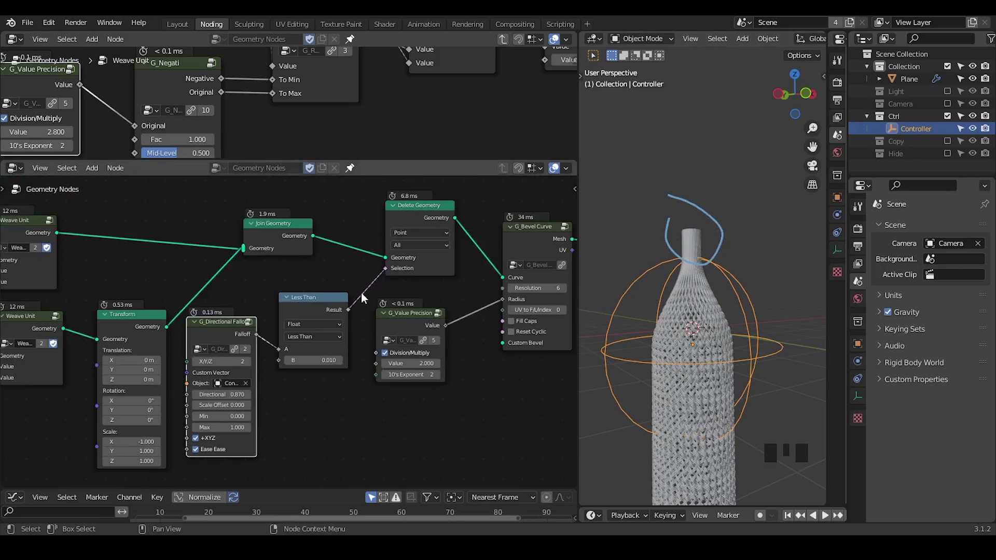
key("ctrl+shift+alt+q")
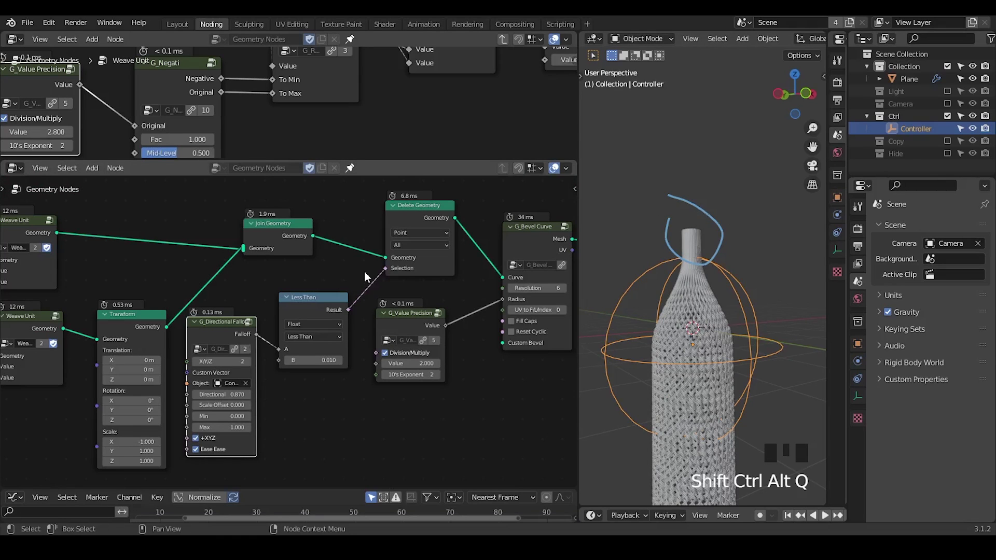
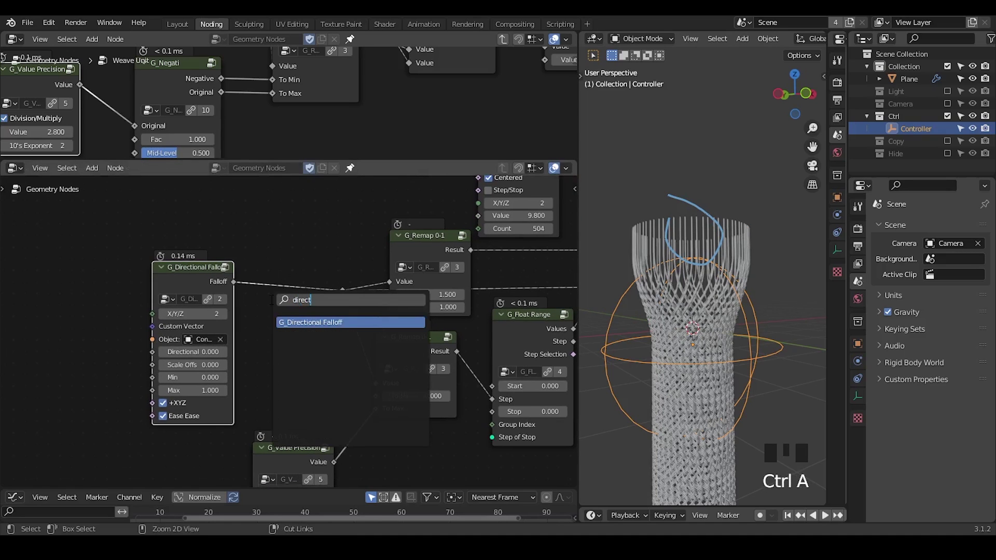
Step: Add a G_Proximity Falloff targeting Controller and wire its Falloff into the remap chain
key("Down")
left_click_drag(101, 250, 93, 306)
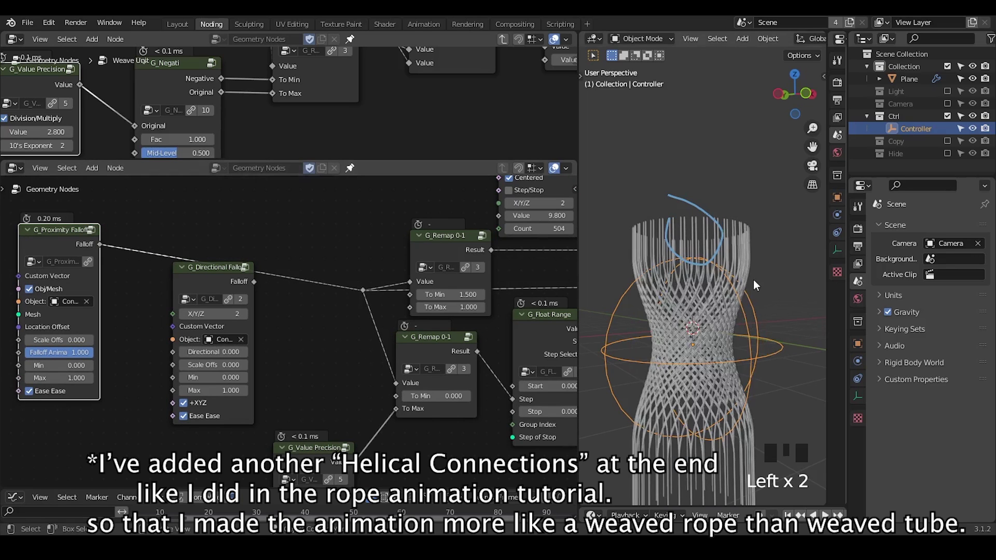
left_click_drag(753, 280, 731, 303)
Step: Slide the Controller along the tube to test the pinch, then tidy the falloff nodes
key("g")
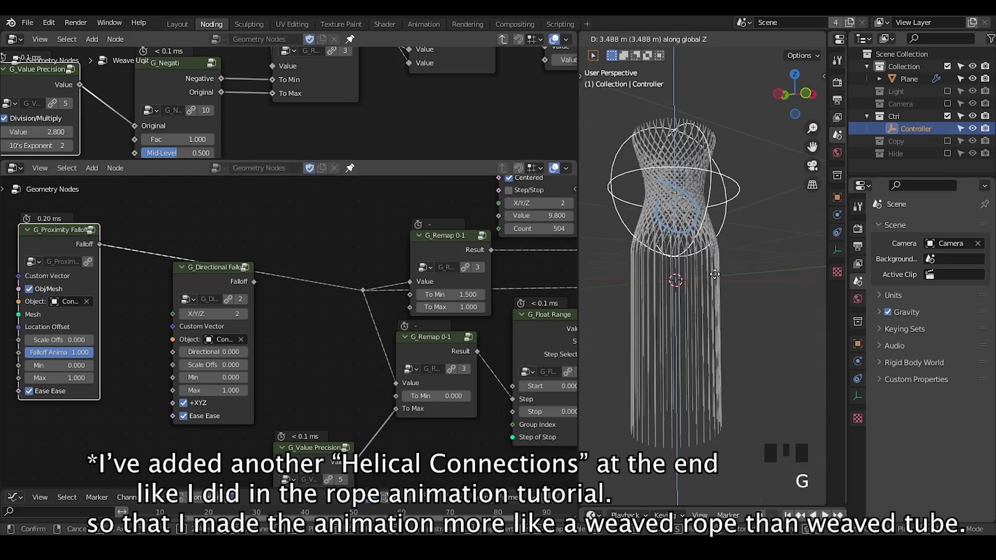
left_click_drag(693, 243, 709, 199)
right_click(709, 199)
key("d")
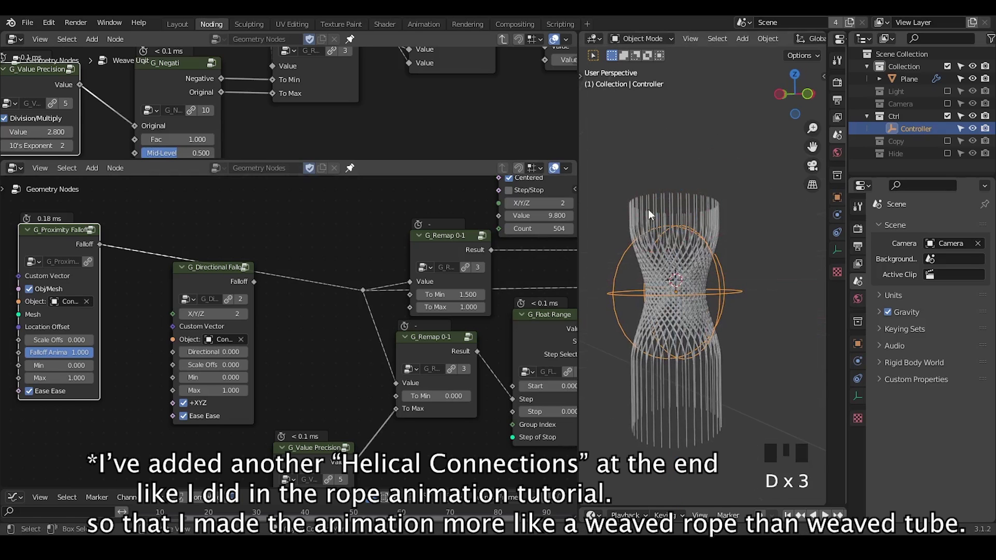
key("d")
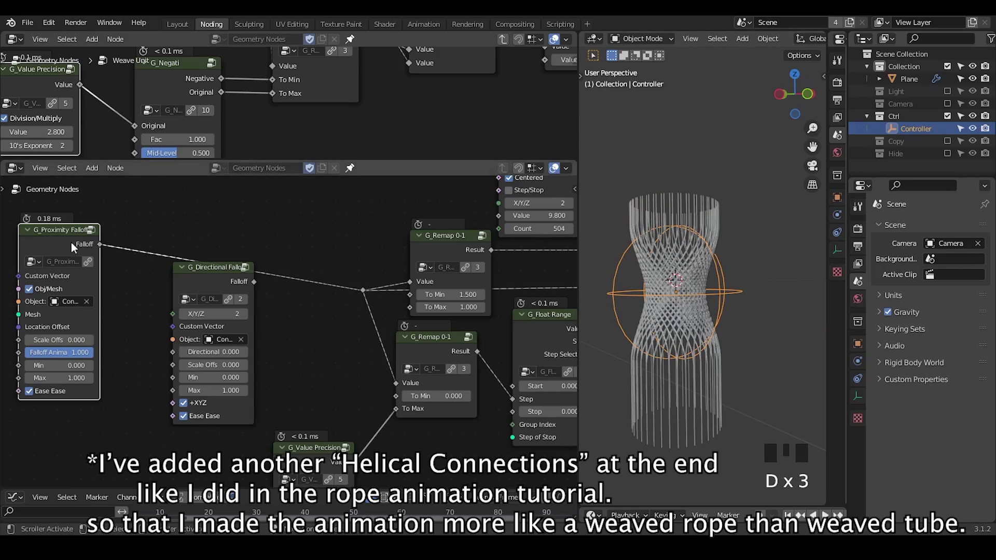
left_click_drag(69, 246, 338, 292)
left_click_drag(338, 291, 329, 253)
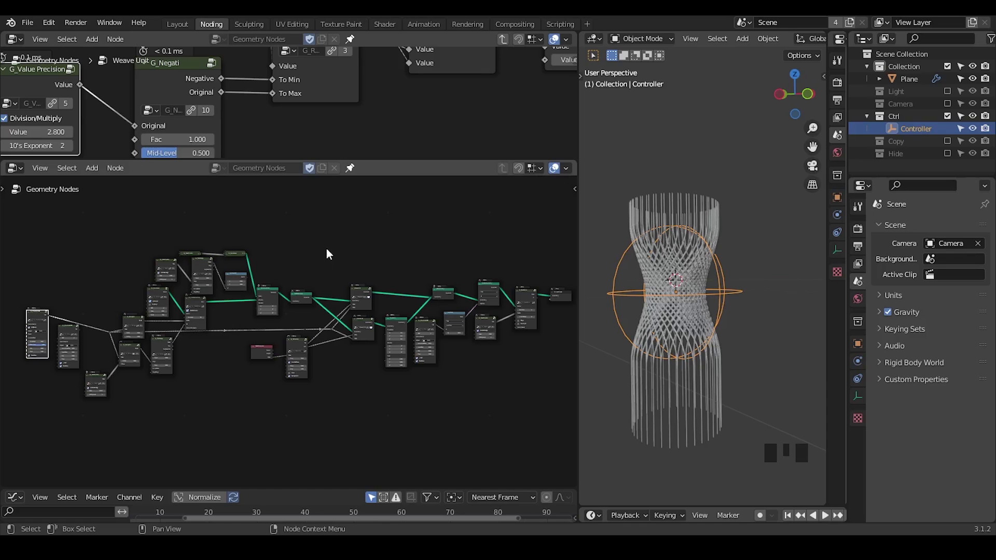
key("ctrl+shift+alt+w")
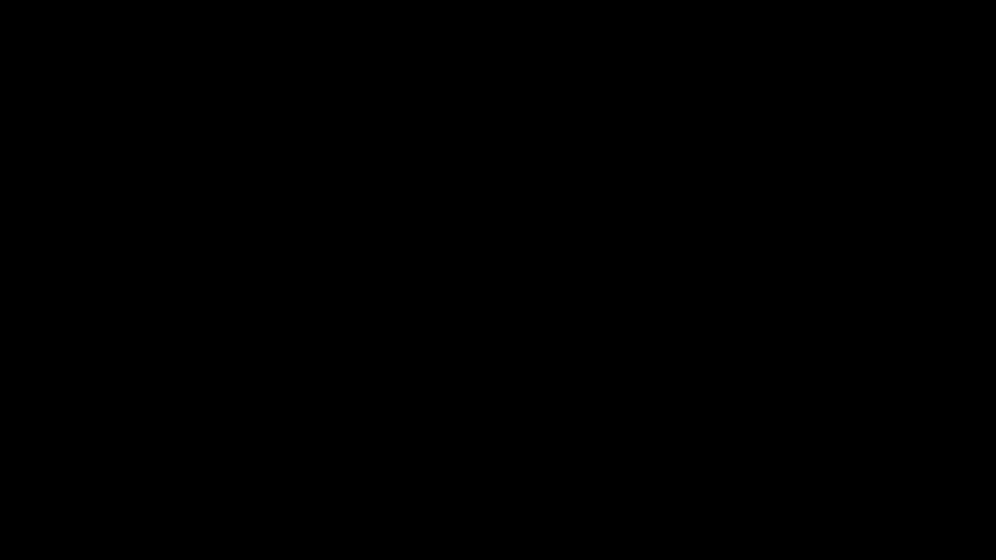